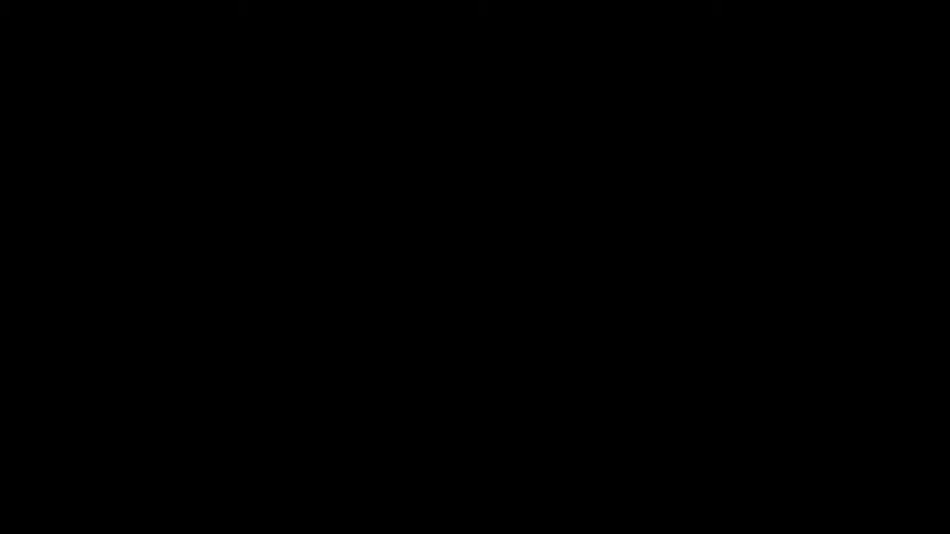
Draw a large red circle and drag its arc handles to open a wedge-shaped mouth
{"action": "left_click", "coordinate": [503, 213]}
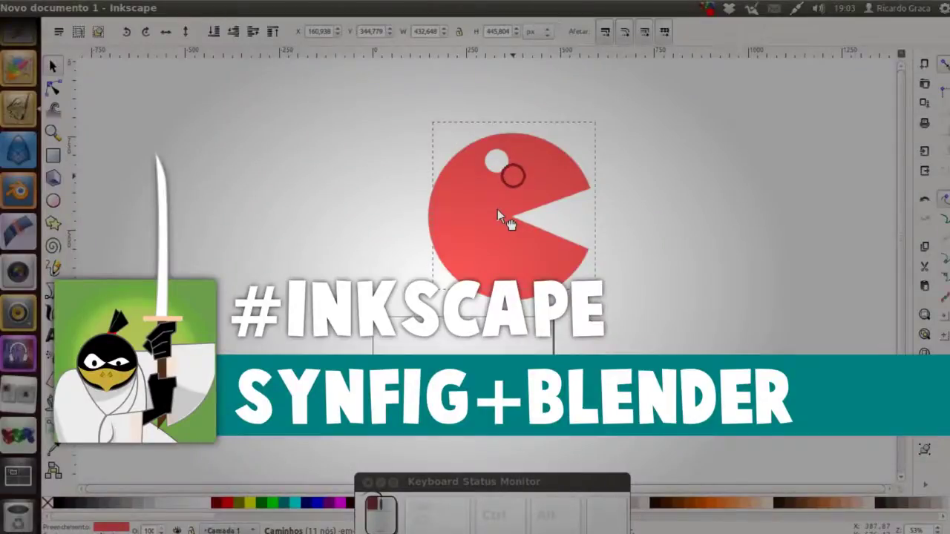
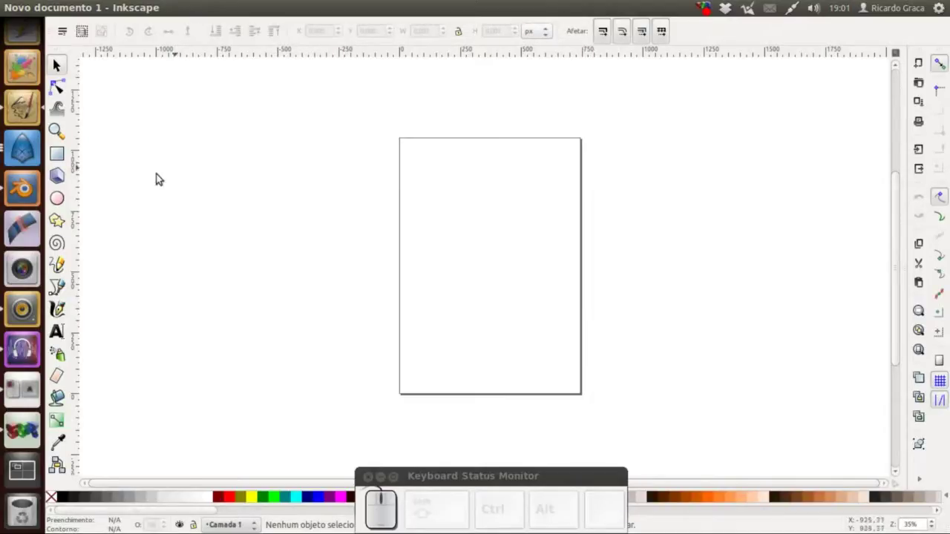
{"action": "left_click", "coordinate": [65, 197]}
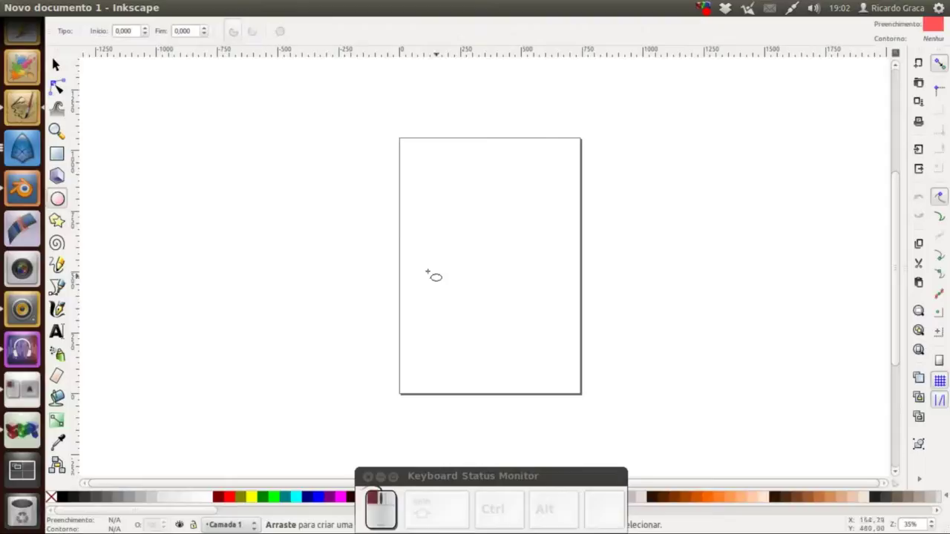
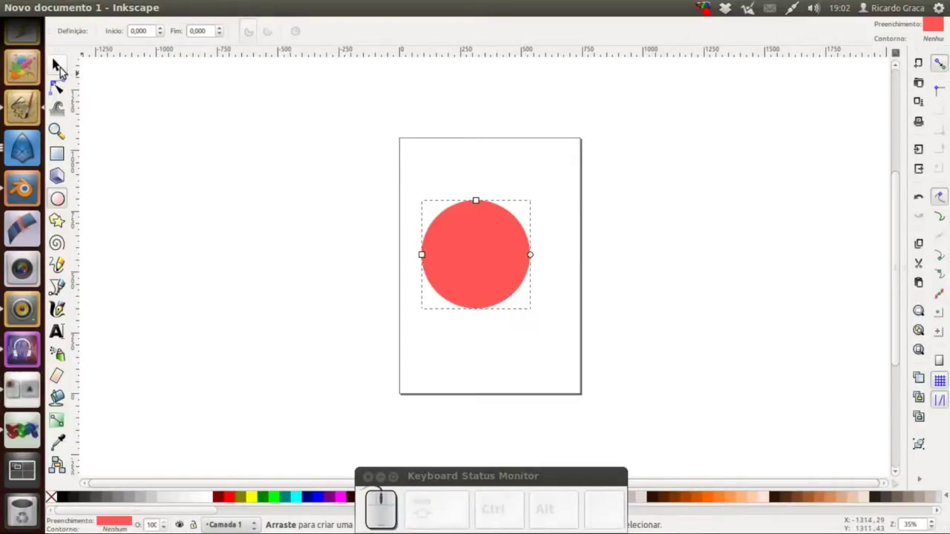
{"action": "left_click", "coordinate": [65, 69]}
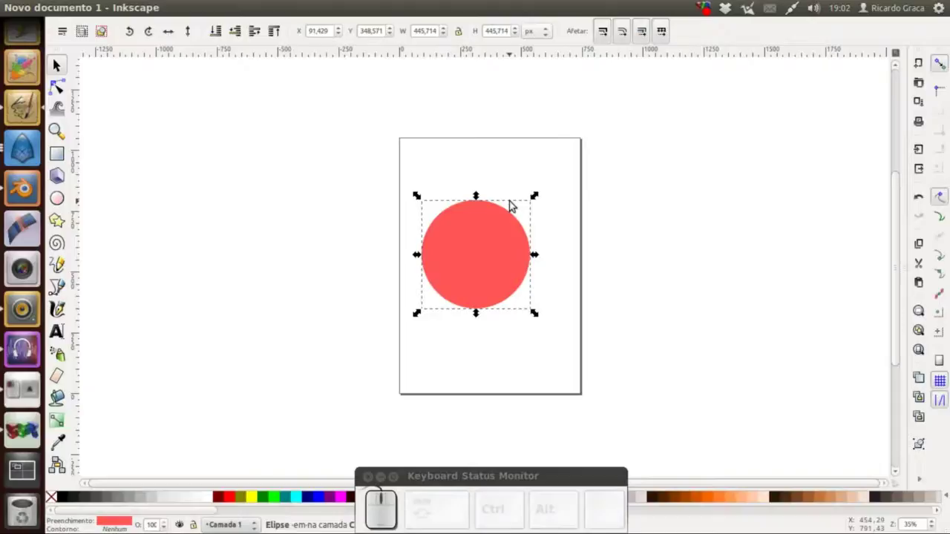
{"action": "left_click", "coordinate": [66, 91]}
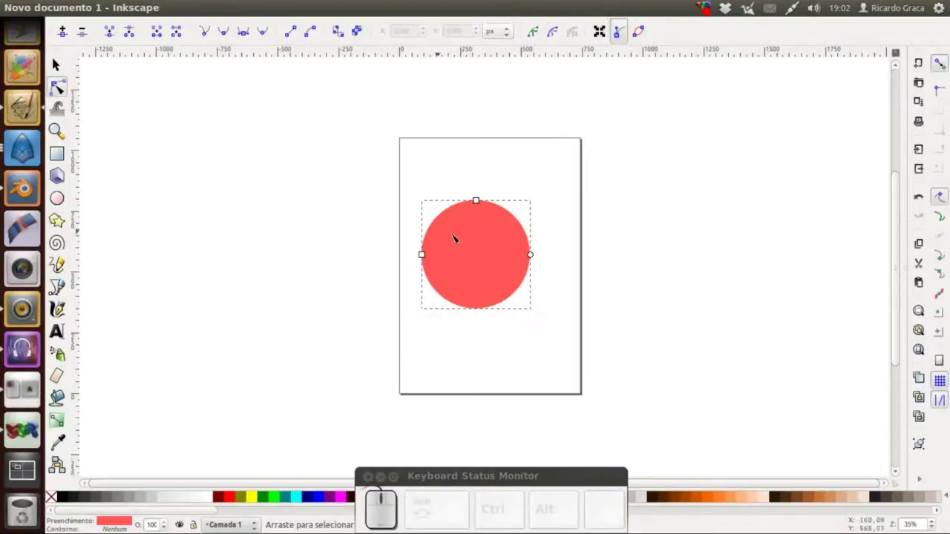
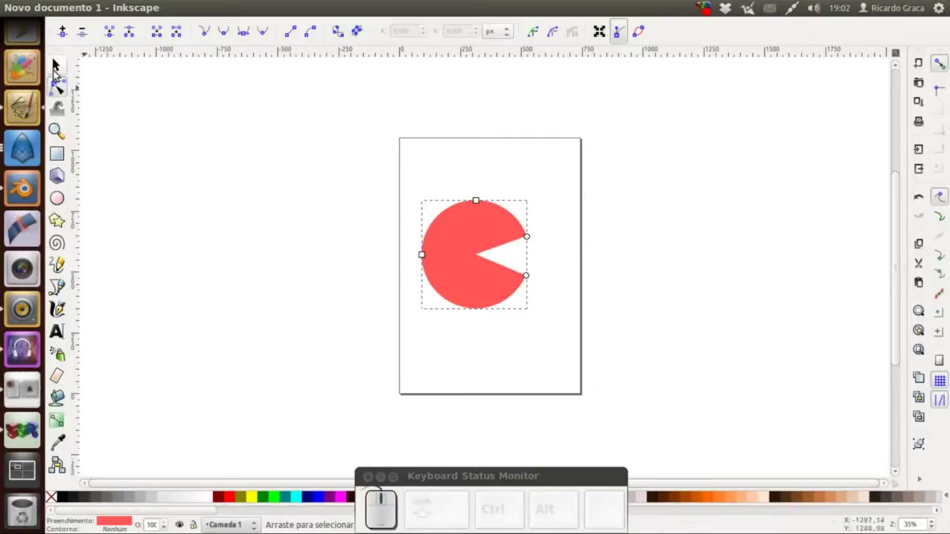
{"action": "left_click", "coordinate": [58, 69]}
{"action": "left_click", "coordinate": [240, 7]}
{"action": "left_click", "coordinate": [254, 28]}
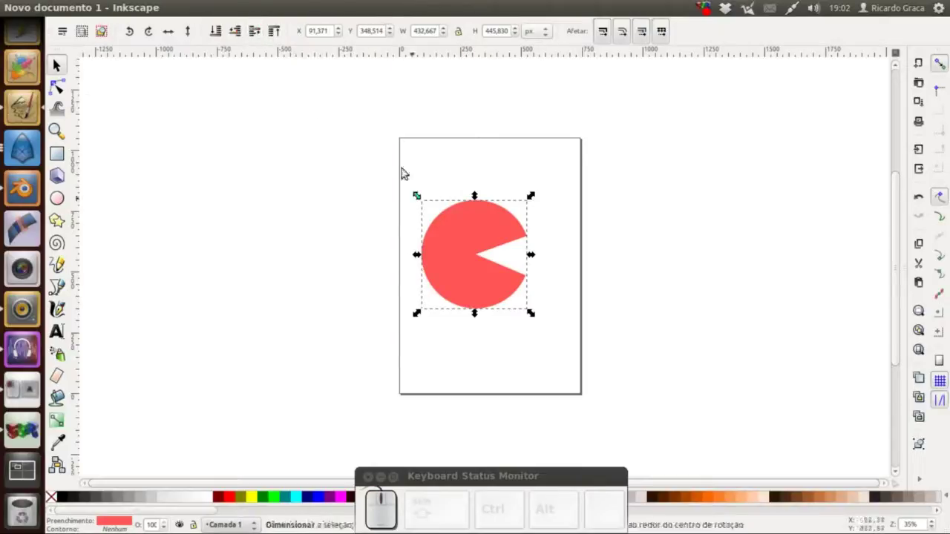
{"action": "left_click", "coordinate": [60, 87]}
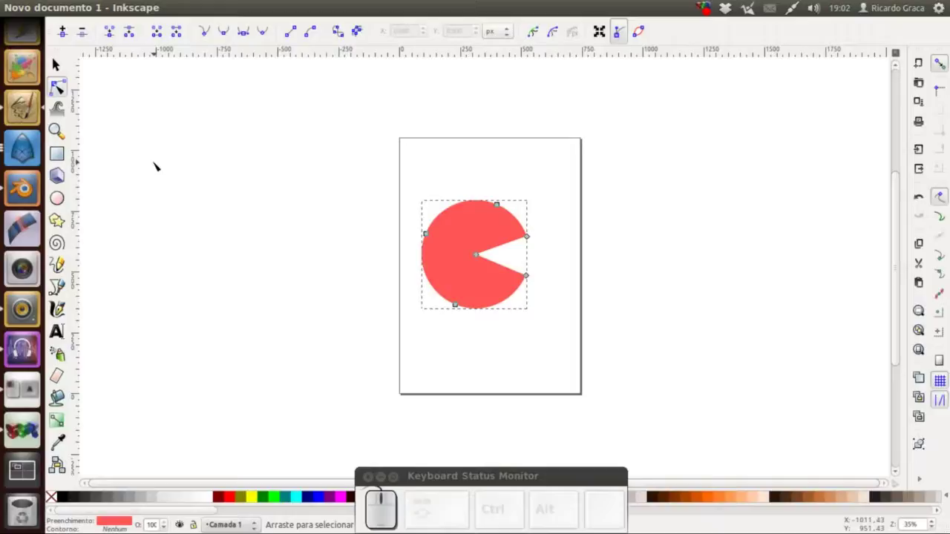
Draw a small red circle near the top of the page and set it to a whole ellipse
{"action": "left_click", "coordinate": [59, 201]}
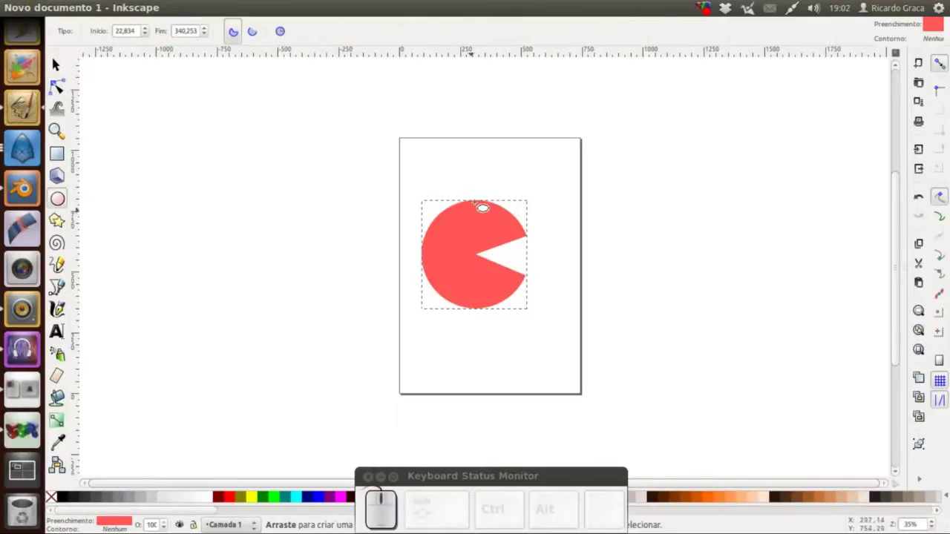
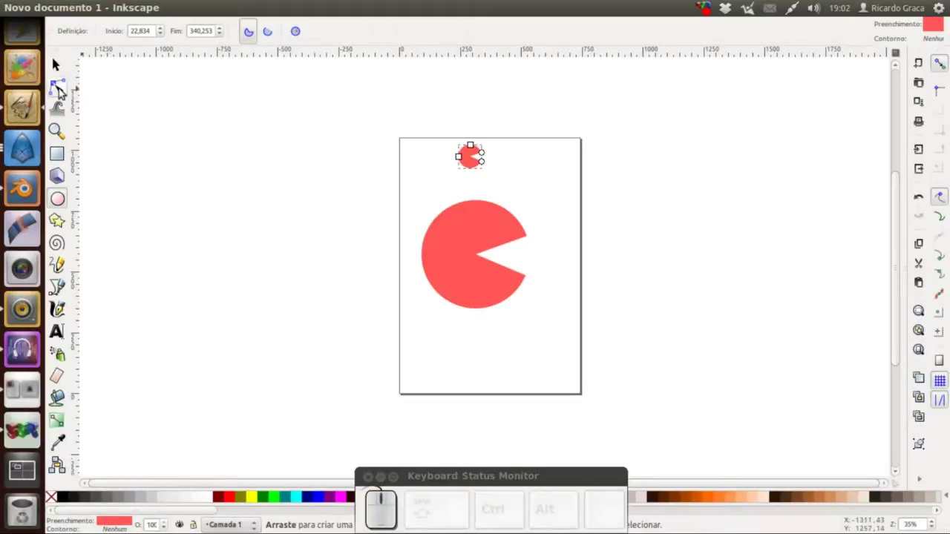
{"action": "left_click", "coordinate": [301, 36]}
{"action": "left_click", "coordinate": [56, 69]}
{"action": "left_click", "coordinate": [60, 497]}
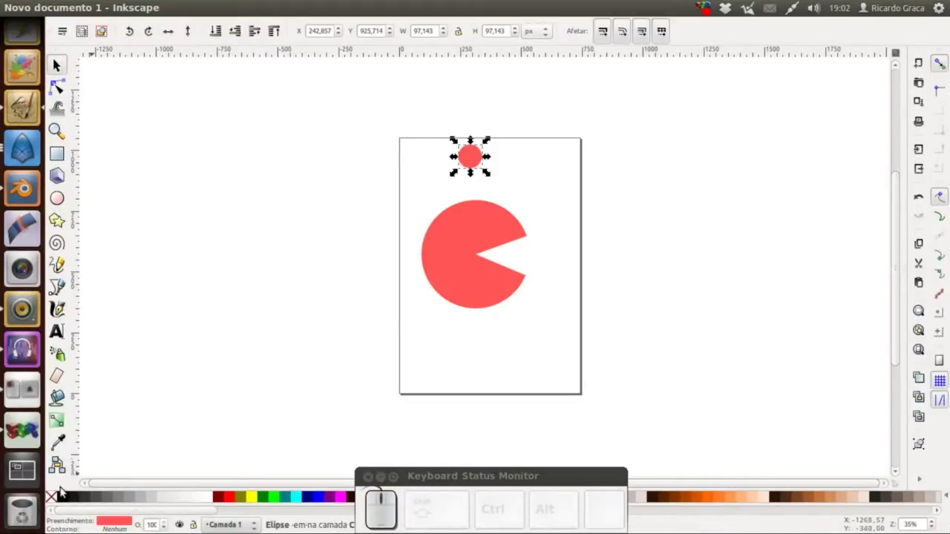
Fill the small circle black, place it on the body and cut it out with Path > Difference
{"action": "left_click", "coordinate": [66, 497]}
{"action": "left_click", "coordinate": [474, 159]}
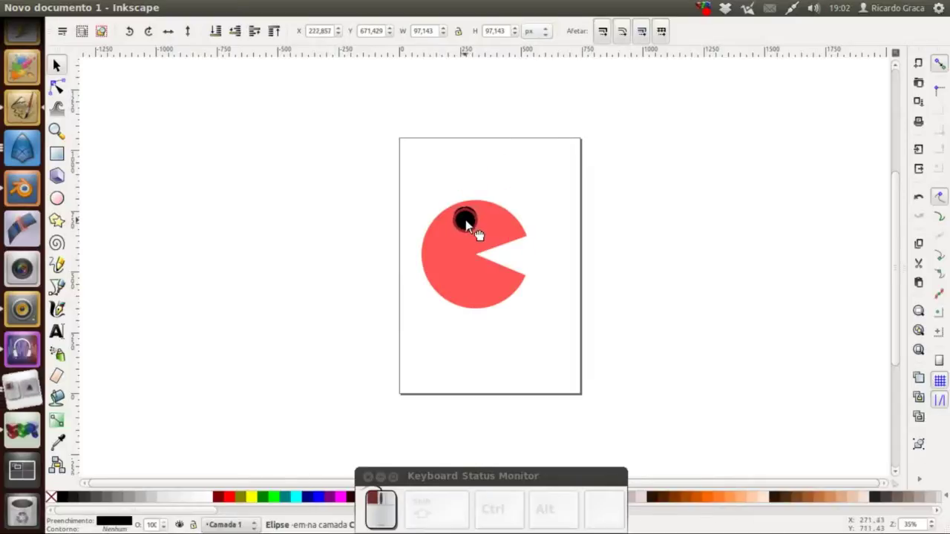
{"action": "left_click", "coordinate": [487, 238]}
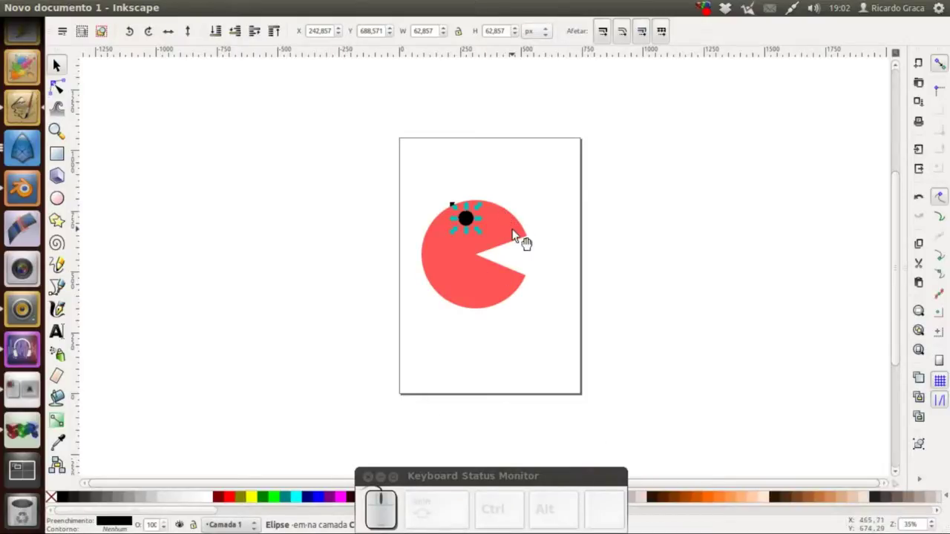
{"action": "left_click", "coordinate": [516, 230]}
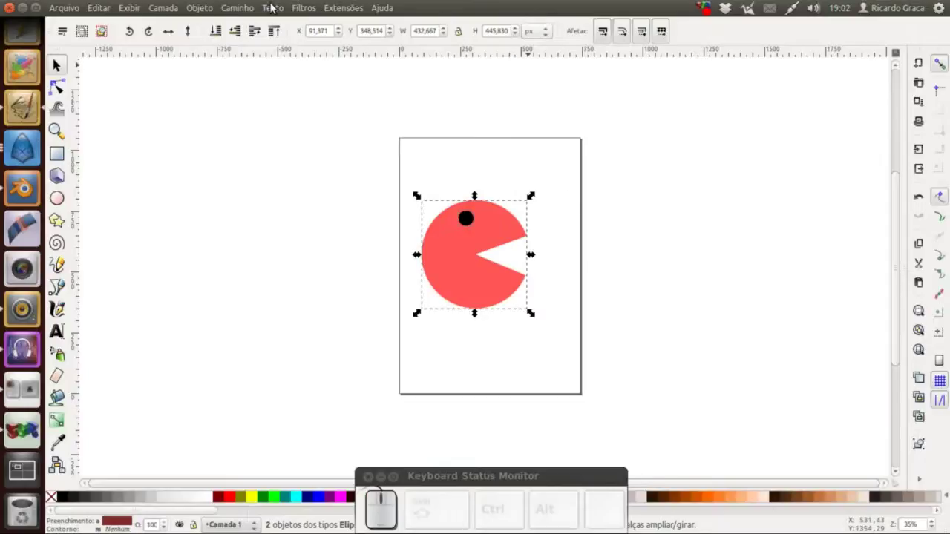
{"action": "left_click", "coordinate": [252, 9]}
{"action": "left_click", "coordinate": [266, 95]}
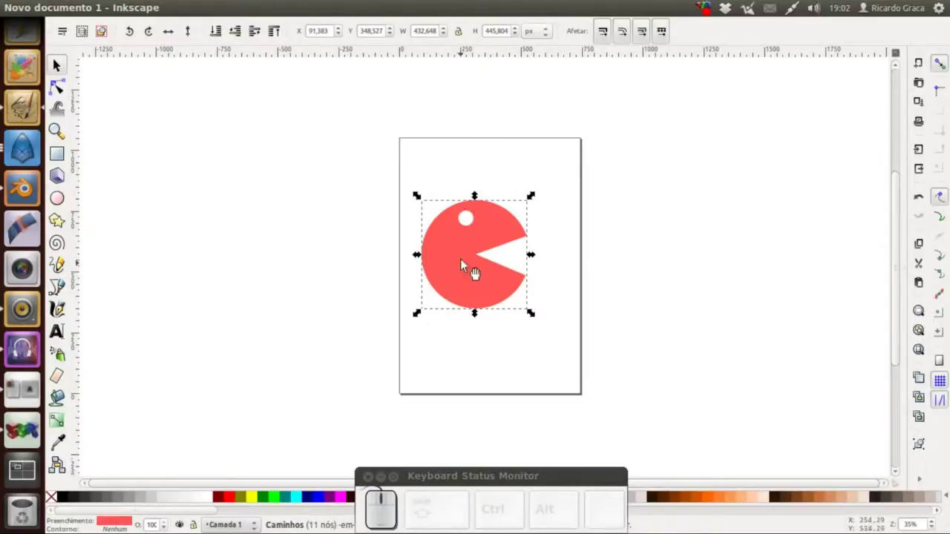
Drag the Pac-Man slightly to the right and deselect it
{"action": "left_click_drag", "start_coordinate": [472, 256], "coordinate": [305, 247]}
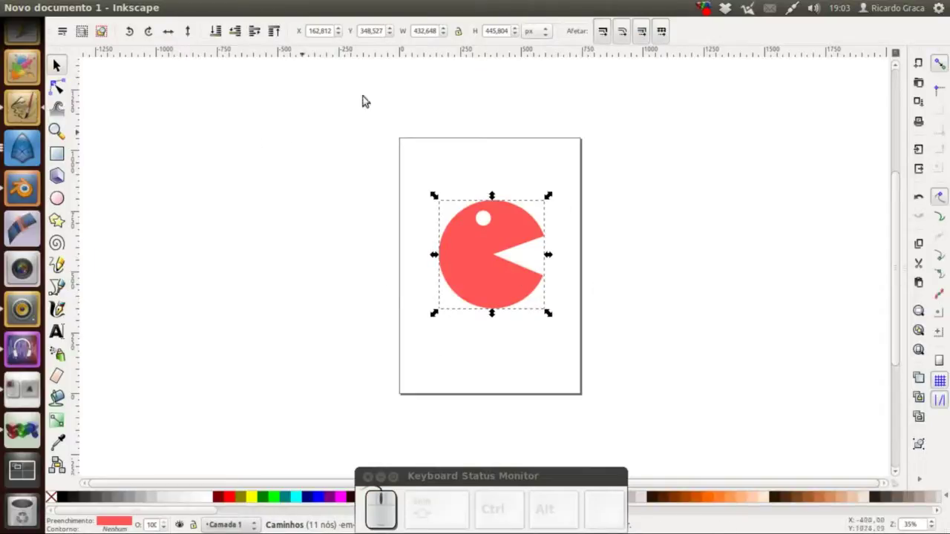
{"action": "left_click", "coordinate": [324, 211]}
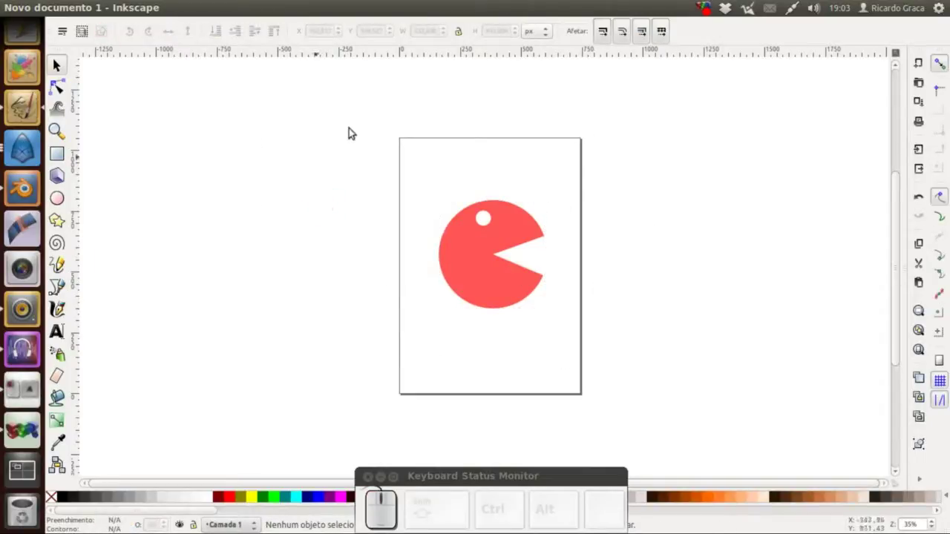
{"action": "left_click", "coordinate": [69, 6]}
{"action": "left_click", "coordinate": [102, 233]}
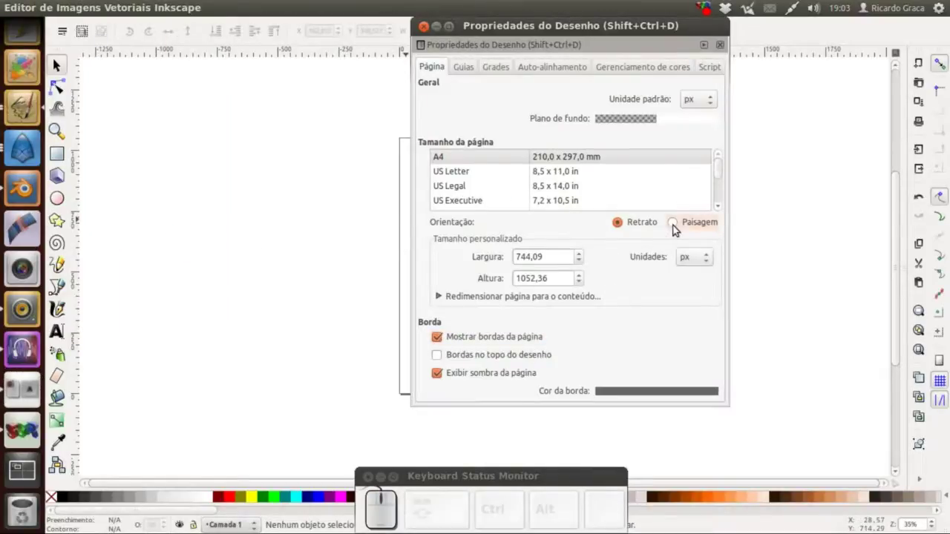
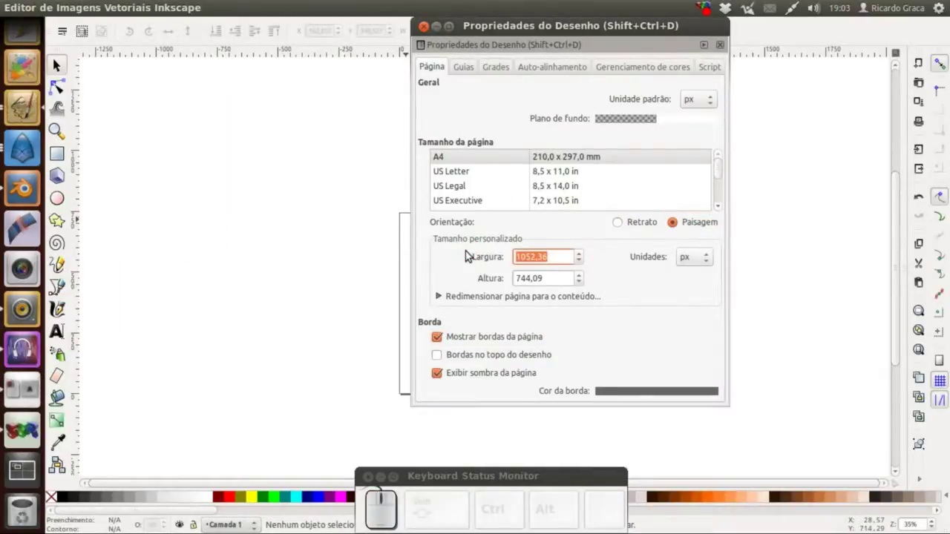
Set the page to landscape 480 × 270 px and close Document Properties
{"action": "key", "text": "KP_4"}
{"action": "key", "text": "KP_8"}
{"action": "key", "text": "KP_0"}
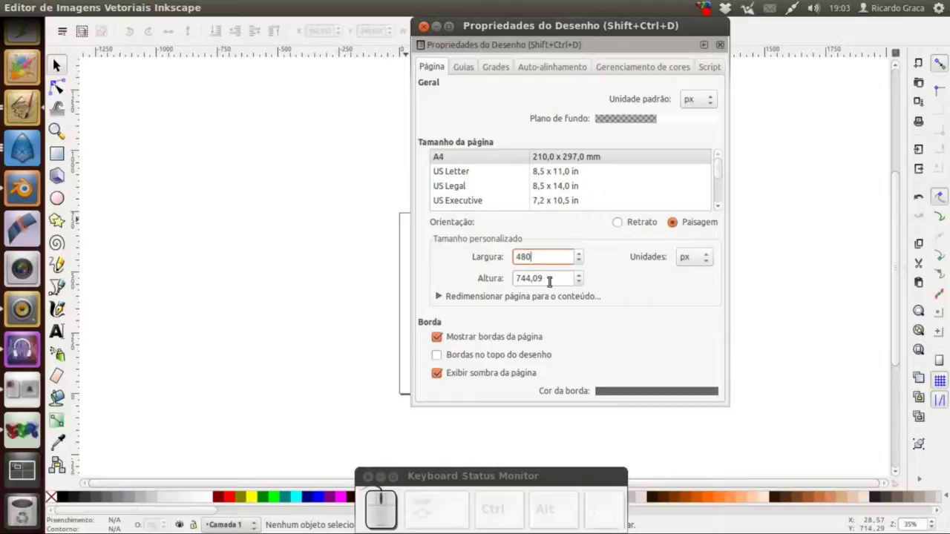
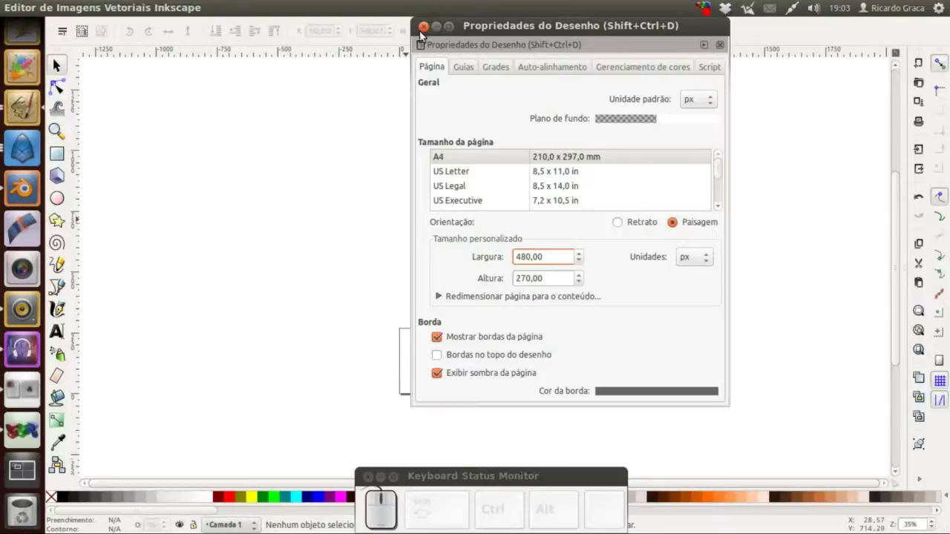
{"action": "left_click", "coordinate": [423, 33]}
{"action": "left_click", "coordinate": [58, 130]}
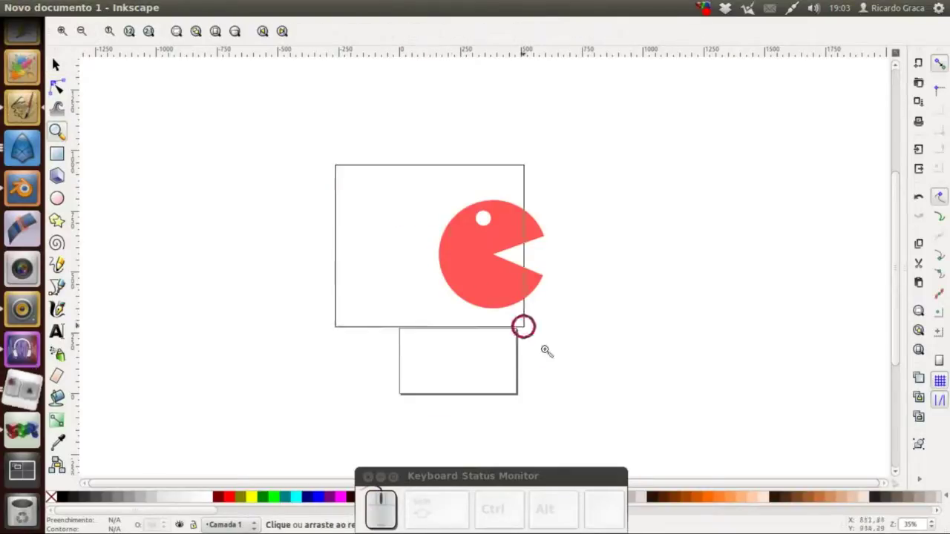
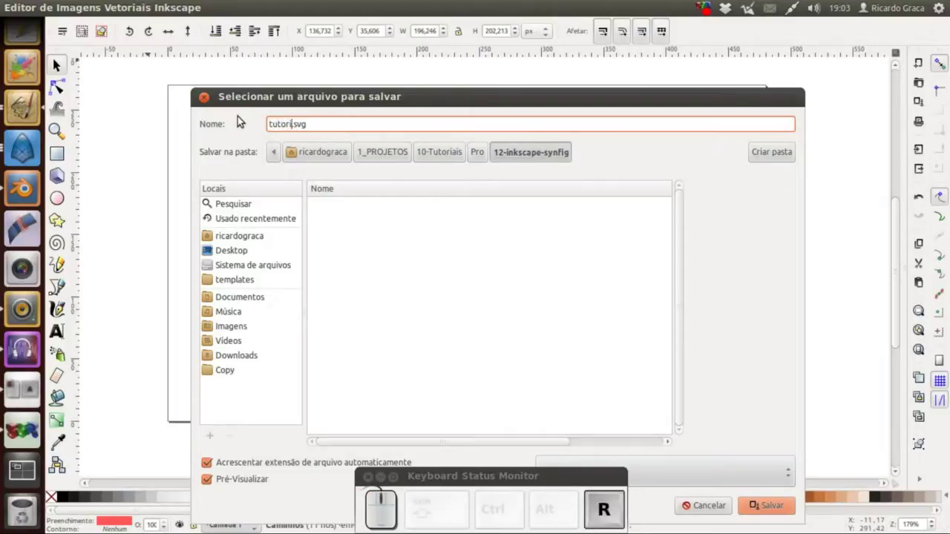
Save the Pac-Man drawing as tutorial.svg in the tutorial project folder
{"action": "left_click", "coordinate": [770, 502]}
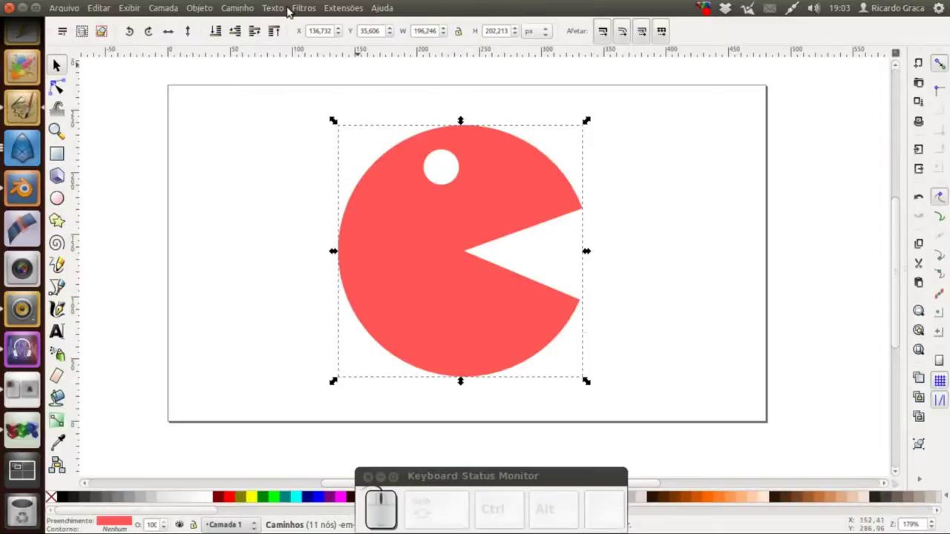
{"action": "left_click", "coordinate": [346, 8]}
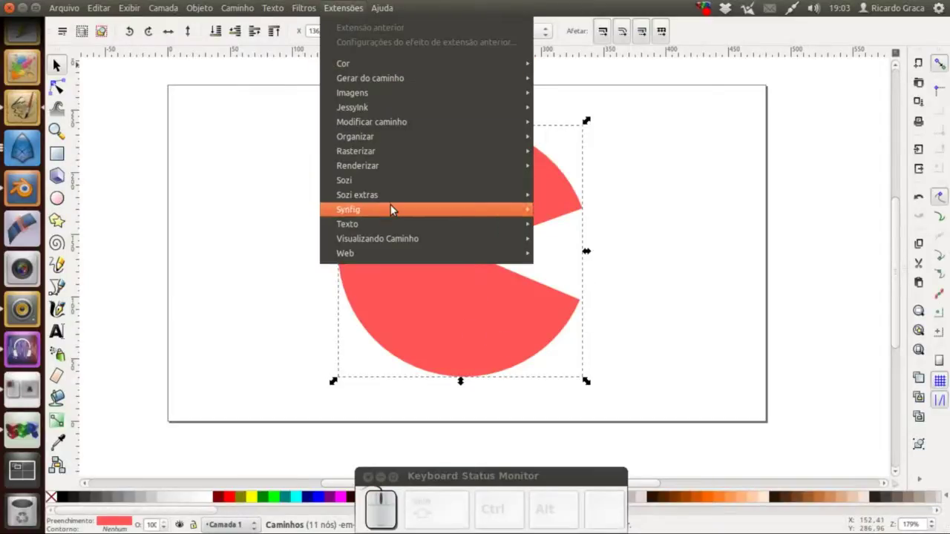
{"action": "left_click", "coordinate": [607, 212]}
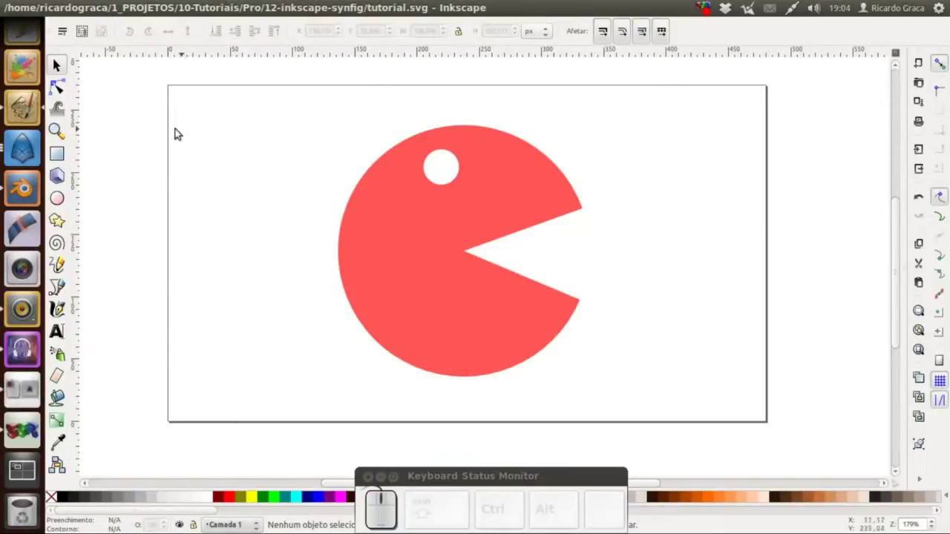
Save a copy of the drawing via Save As in the chosen export format (tutorial.sif)
{"action": "left_click", "coordinate": [68, 3]}
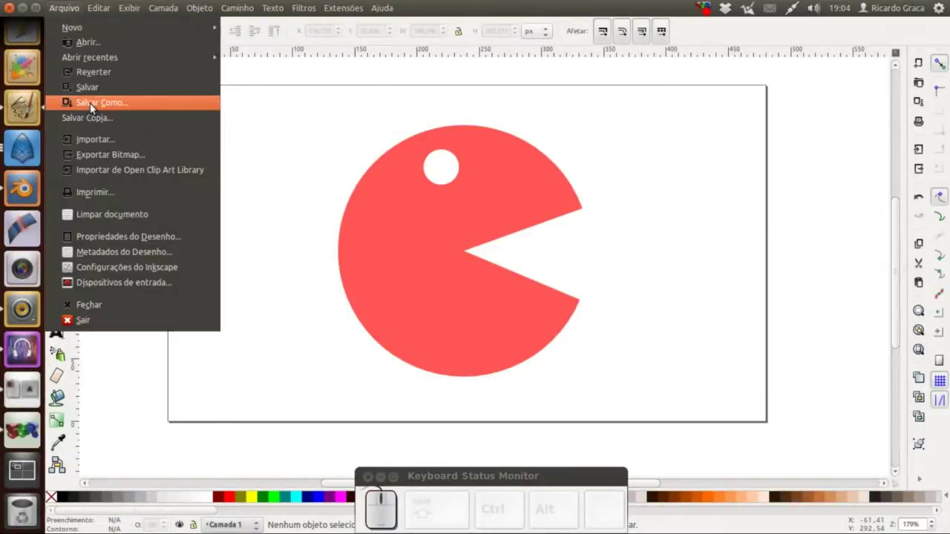
{"action": "left_click", "coordinate": [101, 102]}
{"action": "left_click", "coordinate": [745, 481]}
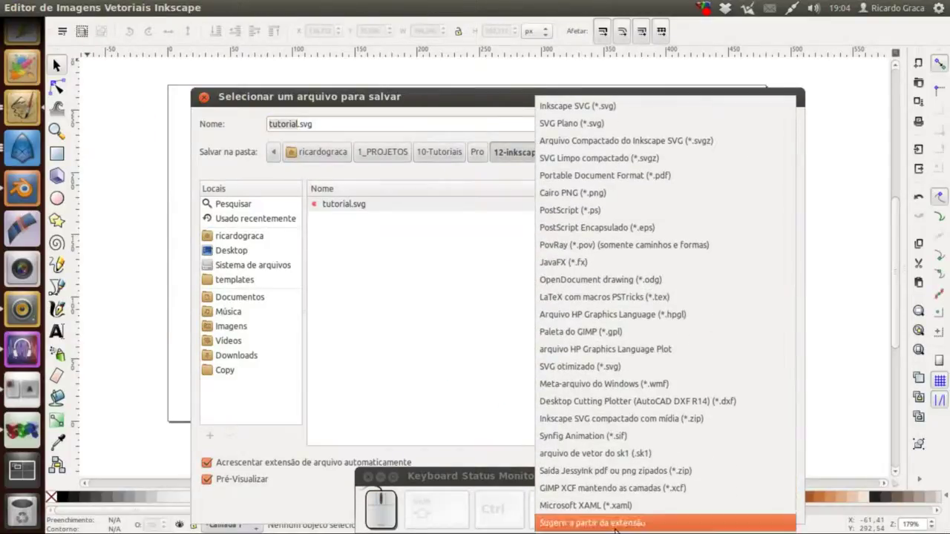
{"action": "left_click", "coordinate": [620, 445]}
{"action": "left_click", "coordinate": [757, 509]}
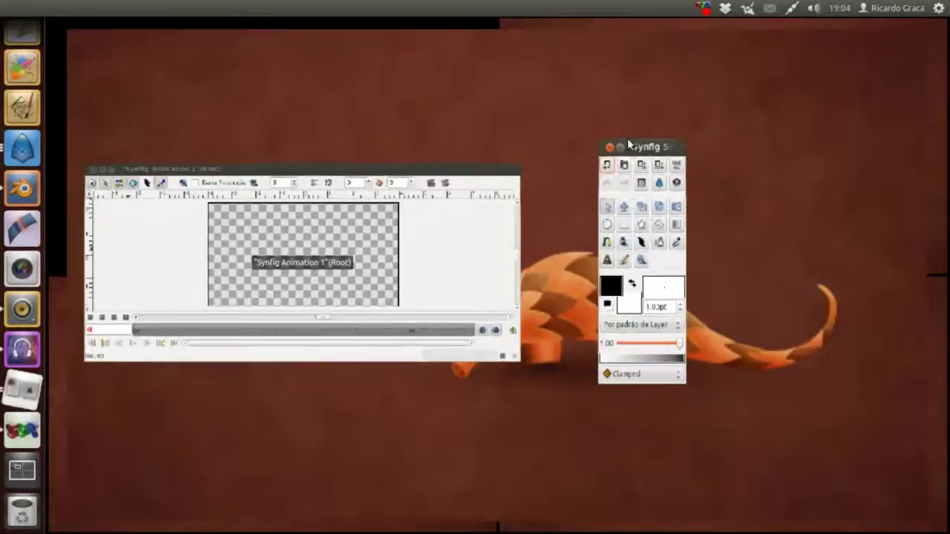
Expand the Synfig Studio workspace to fill the screen
{"action": "left_click", "coordinate": [679, 135]}
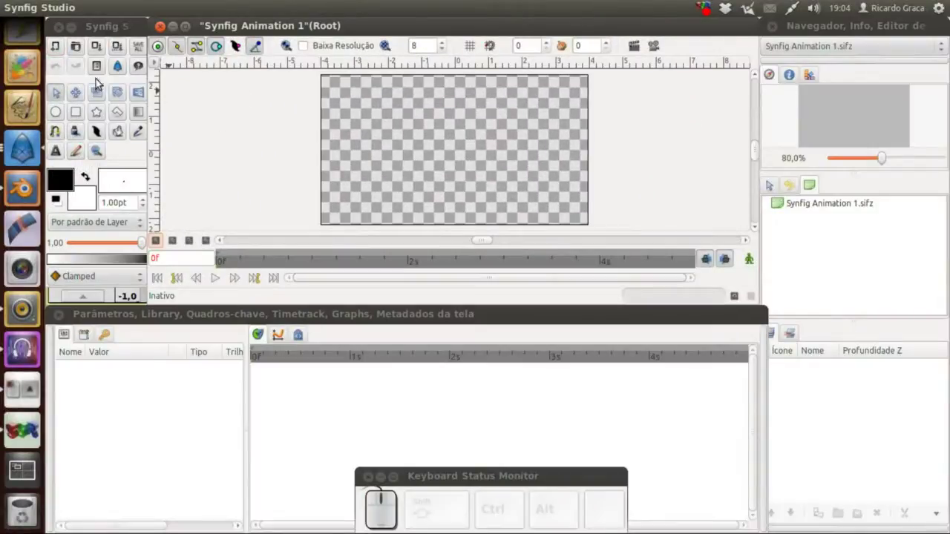
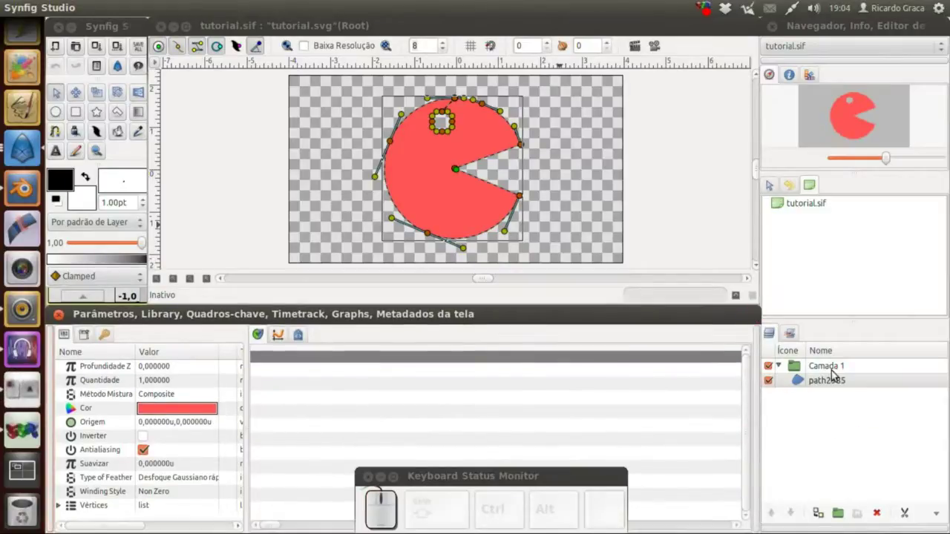
Rename the layer group to pacman and bring up the canvas Properties
{"action": "left_click", "coordinate": [824, 372]}
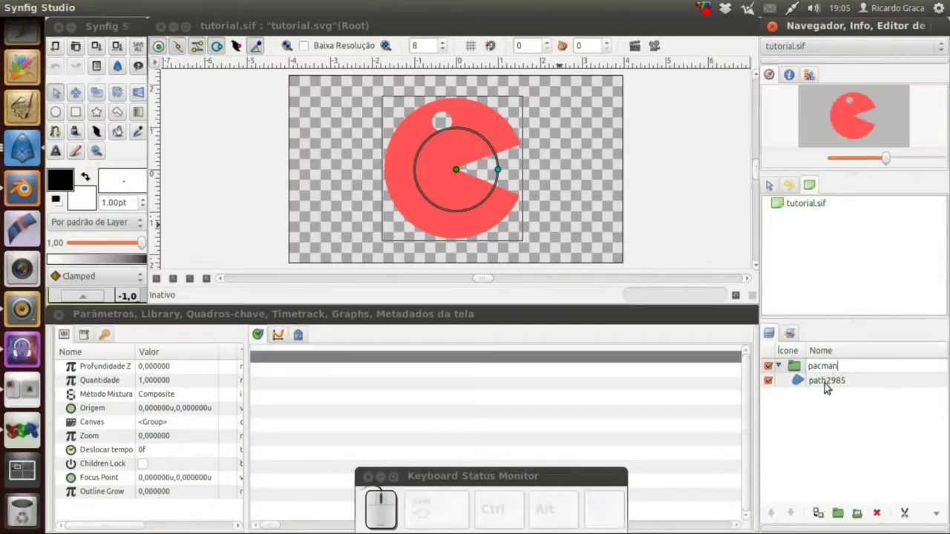
{"action": "left_click", "coordinate": [802, 379]}
{"action": "left_click", "coordinate": [803, 386]}
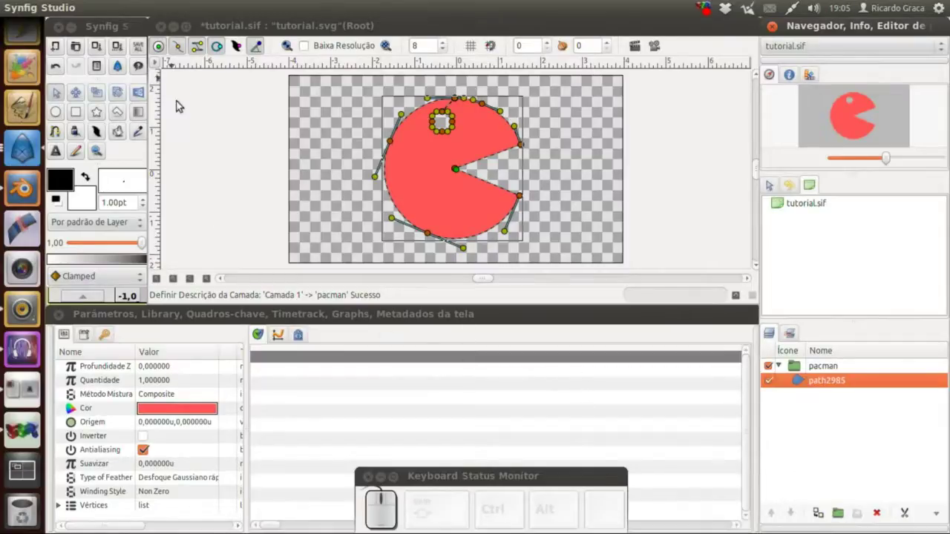
{"action": "left_click", "coordinate": [159, 67]}
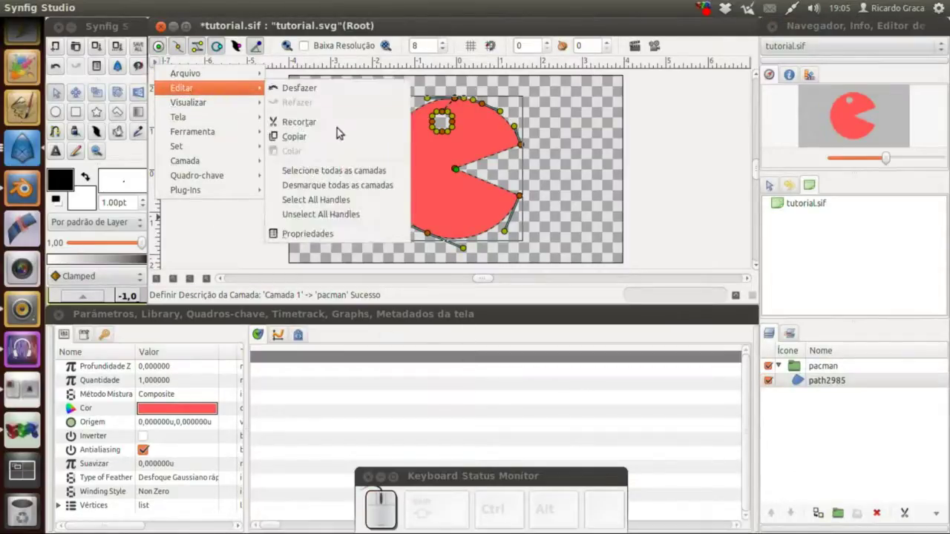
{"action": "left_click", "coordinate": [326, 234]}
Set the animation's end time to 10 seconds in the Tempo settings
{"action": "left_click", "coordinate": [306, 138]}
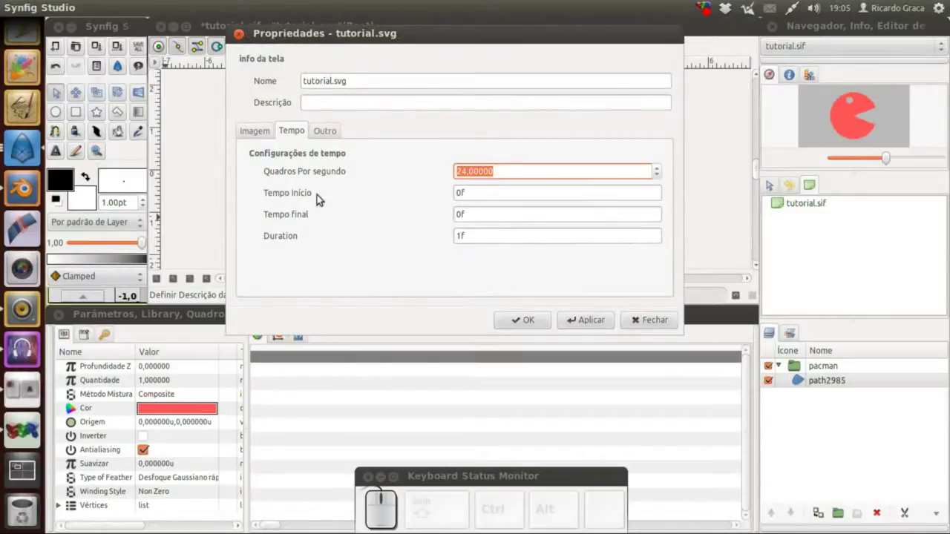
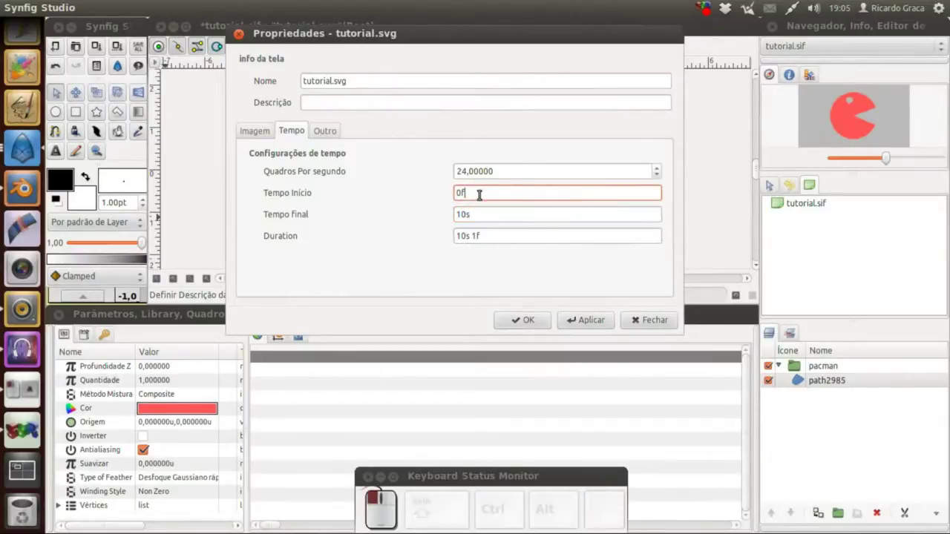
{"action": "left_click", "coordinate": [603, 316]}
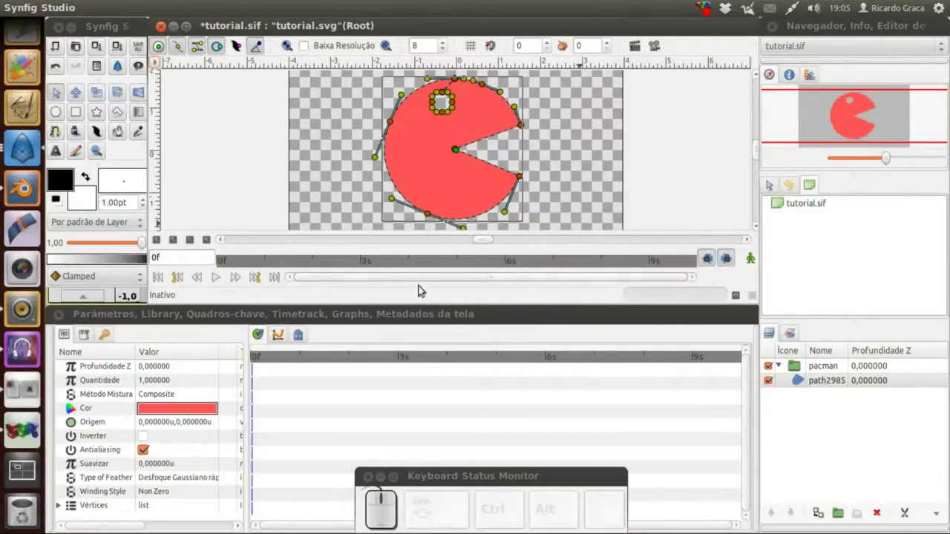
Turn on Animate Editing Mode and record the mouth corners' open positions at frame 0
{"action": "left_click", "coordinate": [756, 262]}
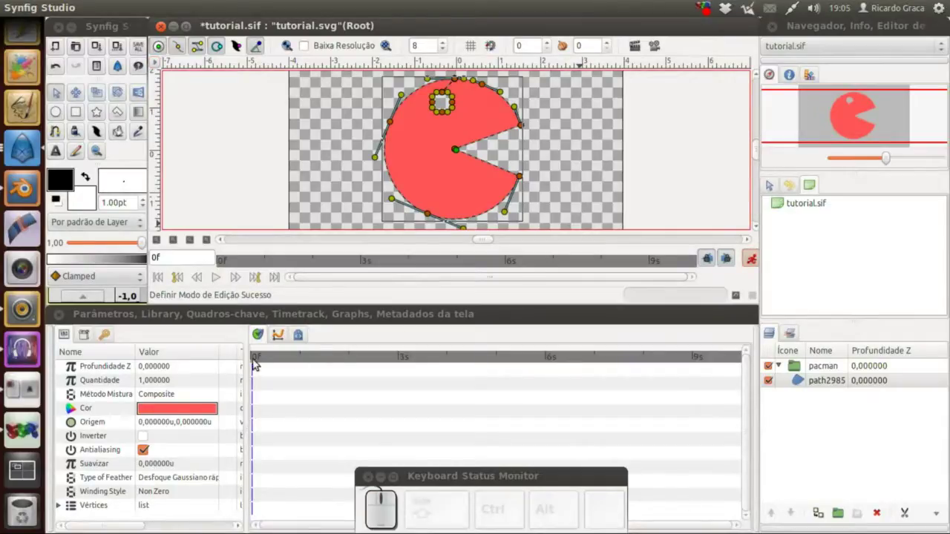
{"action": "left_click", "coordinate": [259, 360]}
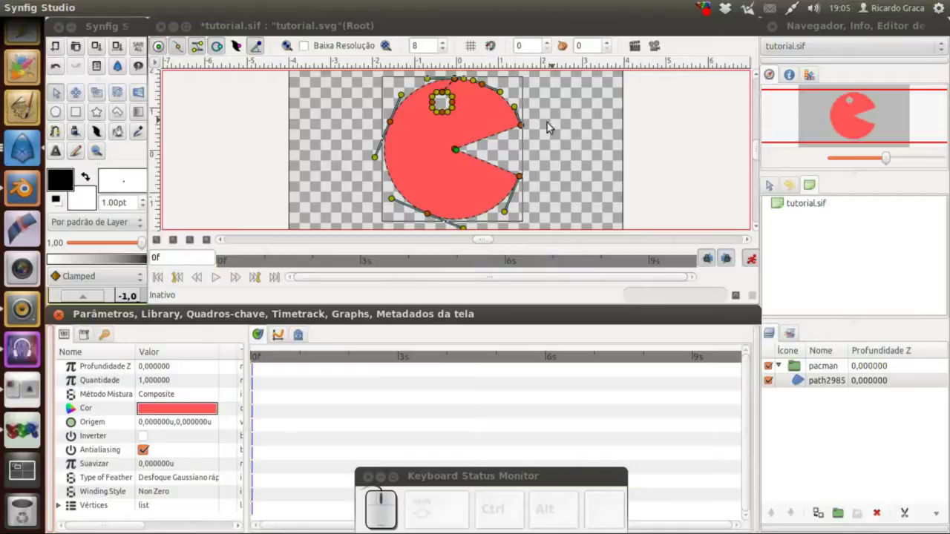
{"action": "left_click_drag", "start_coordinate": [515, 132], "coordinate": [525, 124]}
{"action": "left_click_drag", "start_coordinate": [524, 124], "coordinate": [534, 164]}
{"action": "left_click", "coordinate": [536, 170]}
{"action": "left_click", "coordinate": [526, 174]}
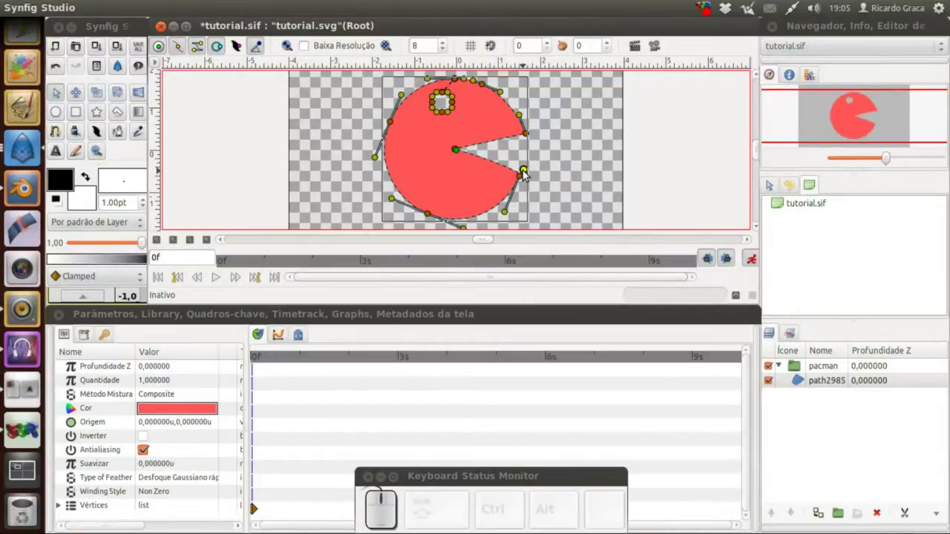
{"action": "key", "text": "ctrl+z"}
{"action": "left_click_drag", "start_coordinate": [537, 170], "coordinate": [525, 181]}
{"action": "left_click", "coordinate": [524, 180]}
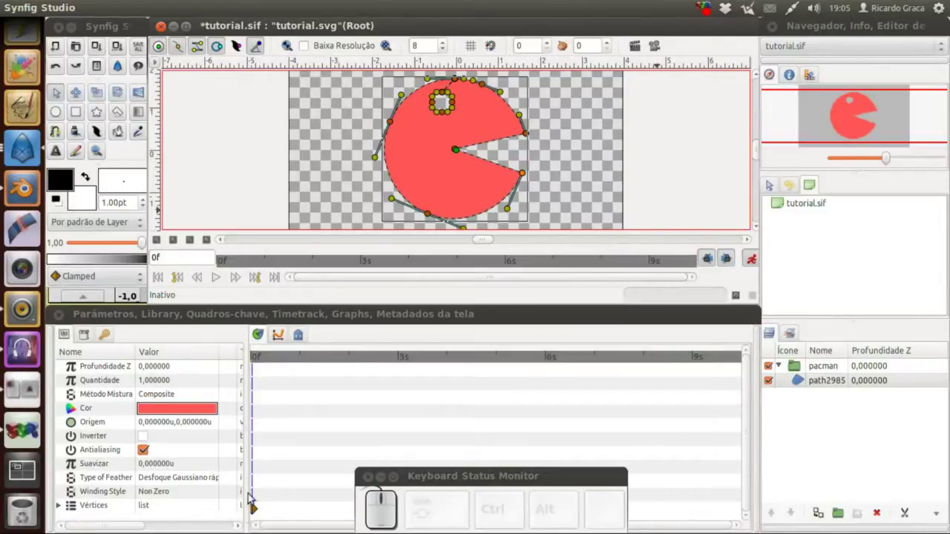
At frame 9 pull both mouth corner vertices to the centre line so the mouth closes
{"action": "left_click", "coordinate": [264, 359]}
{"action": "left_click", "coordinate": [540, 131]}
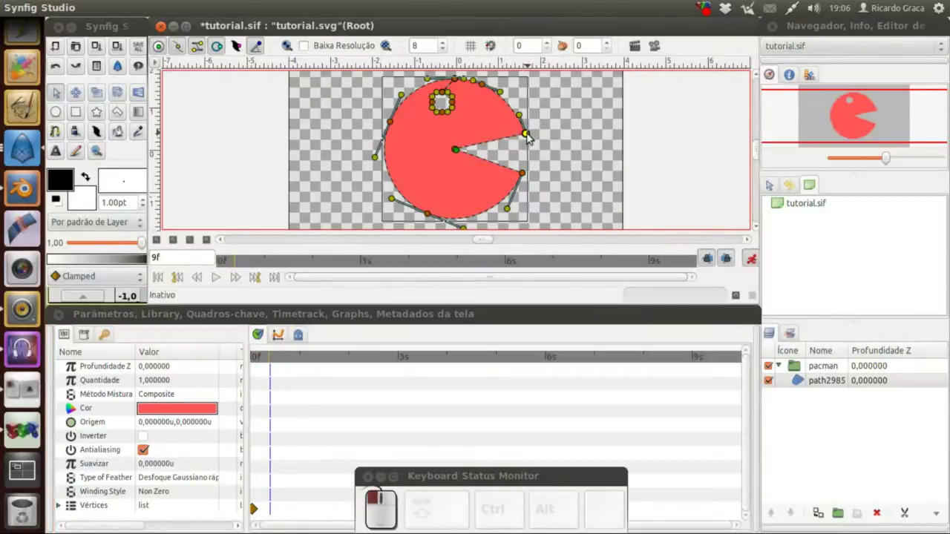
{"action": "left_click_drag", "start_coordinate": [531, 134], "coordinate": [549, 161]}
{"action": "left_click", "coordinate": [517, 180]}
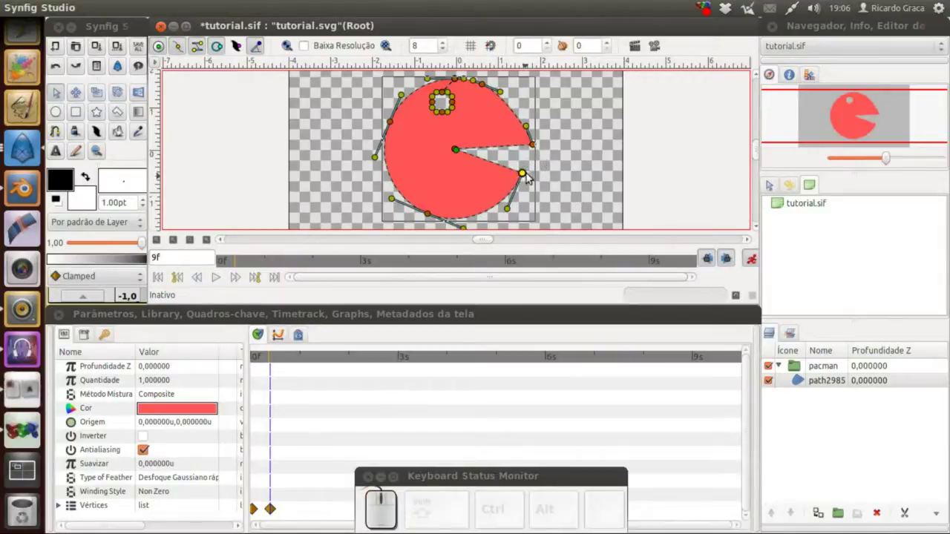
{"action": "left_click_drag", "start_coordinate": [531, 175], "coordinate": [516, 192]}
{"action": "left_click_drag", "start_coordinate": [554, 141], "coordinate": [527, 128]}
{"action": "left_click", "coordinate": [524, 126]}
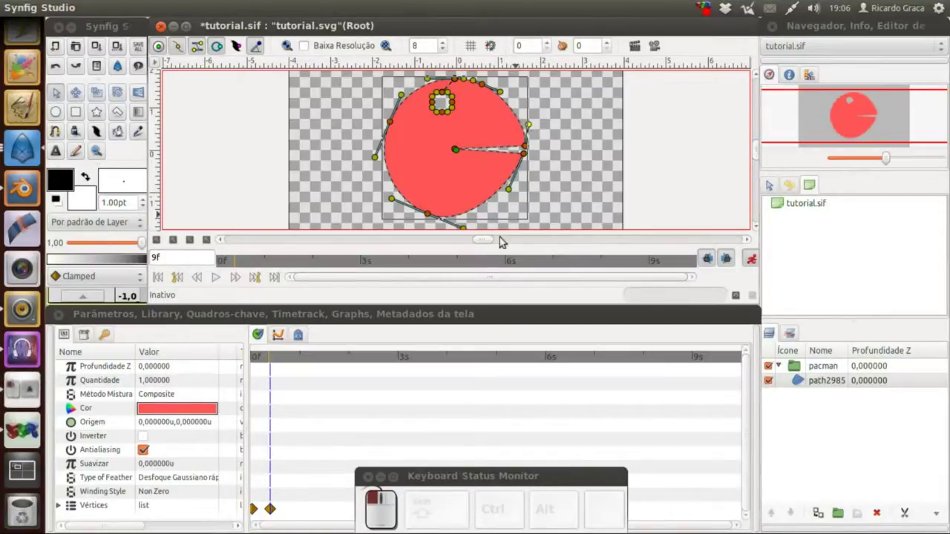
{"action": "left_click_drag", "start_coordinate": [519, 189], "coordinate": [532, 127]}
{"action": "left_click", "coordinate": [536, 122]}
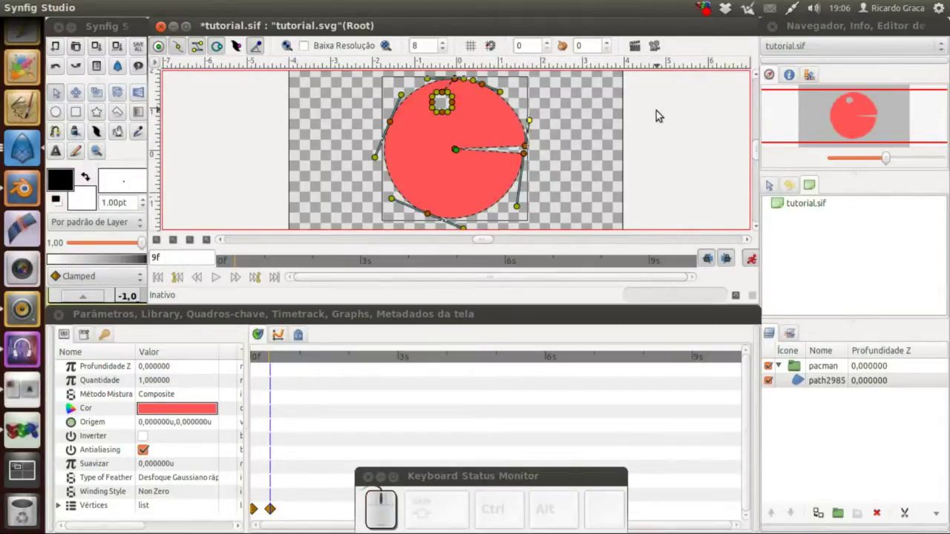
{"action": "left_click_drag", "start_coordinate": [267, 356], "coordinate": [489, 184]}
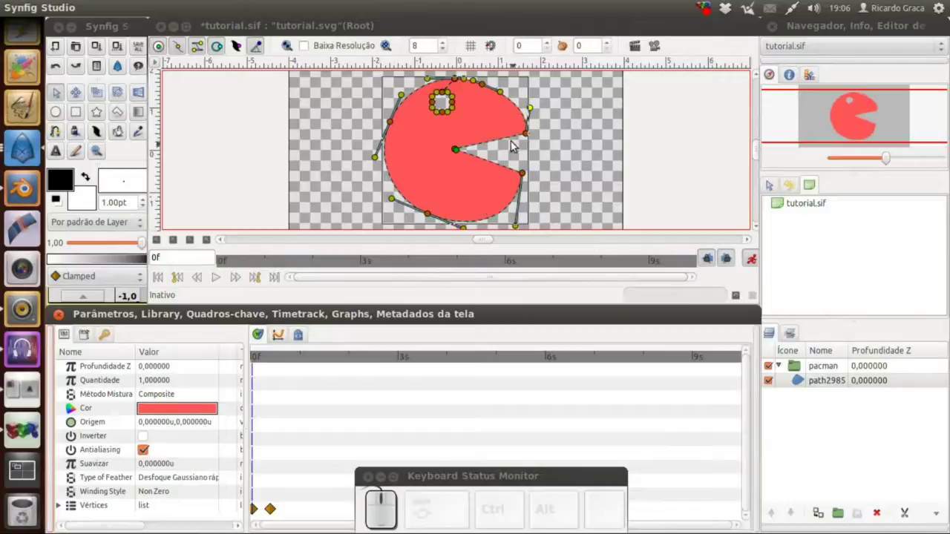
Adjust the lower outline vertex at frame 0 and scrub to frame 9 to verify the mouth closes
{"action": "left_click", "coordinate": [533, 109]}
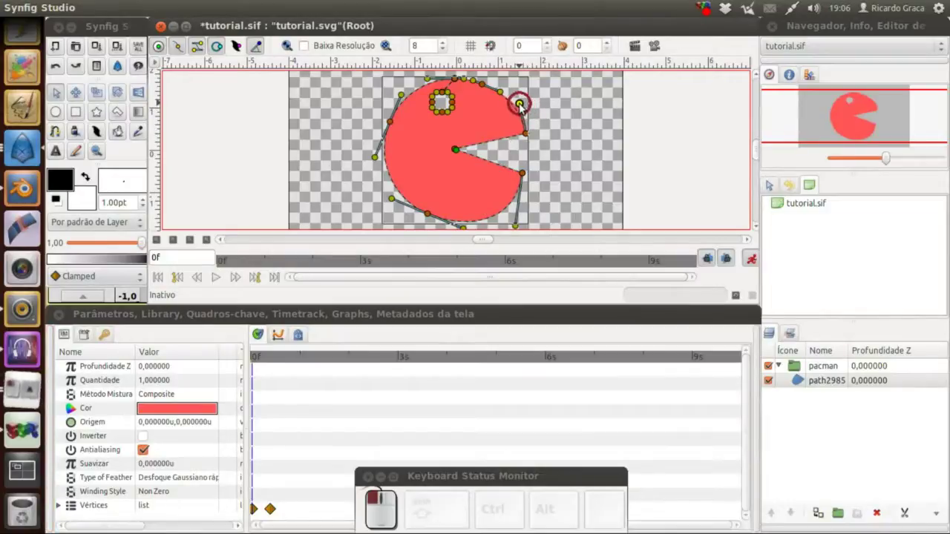
{"action": "left_click", "coordinate": [518, 228]}
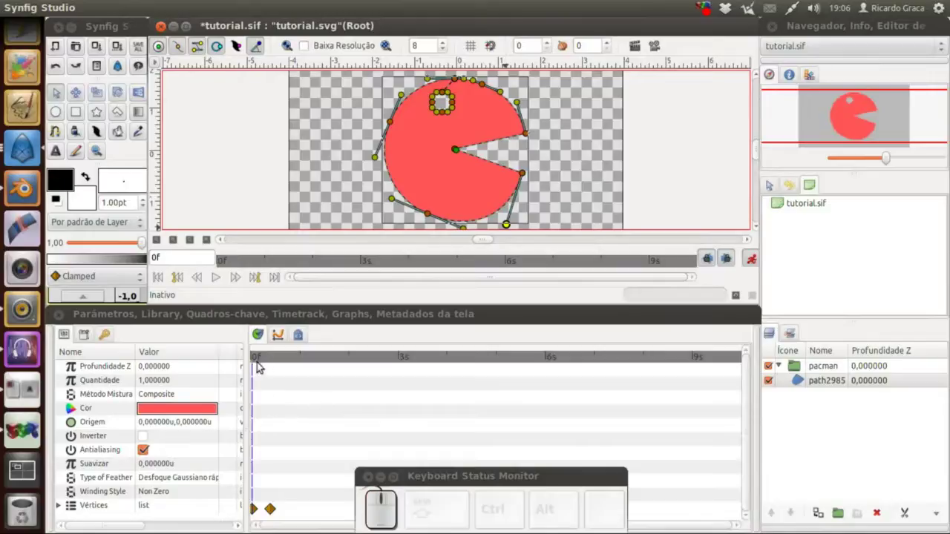
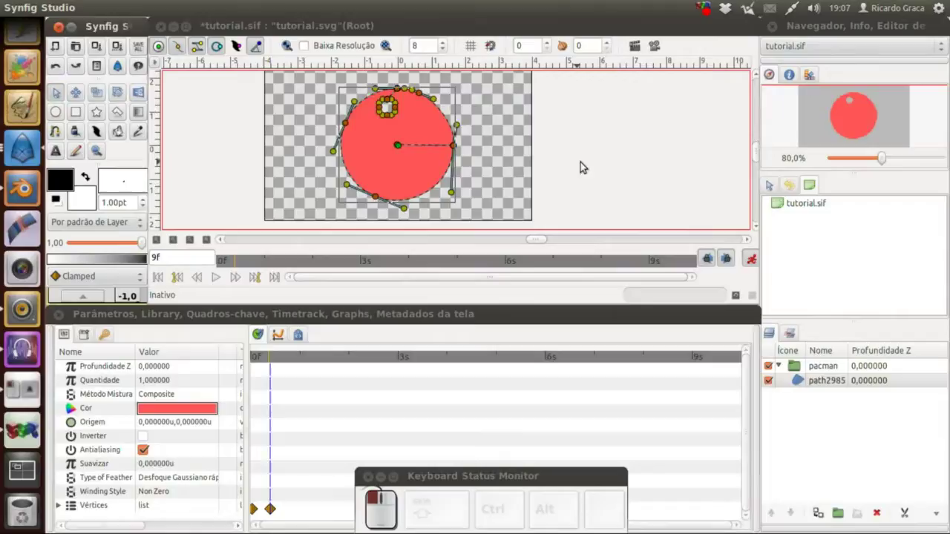
{"action": "left_click", "coordinate": [416, 187]}
{"action": "left_click_drag", "start_coordinate": [267, 359], "coordinate": [769, 390]}
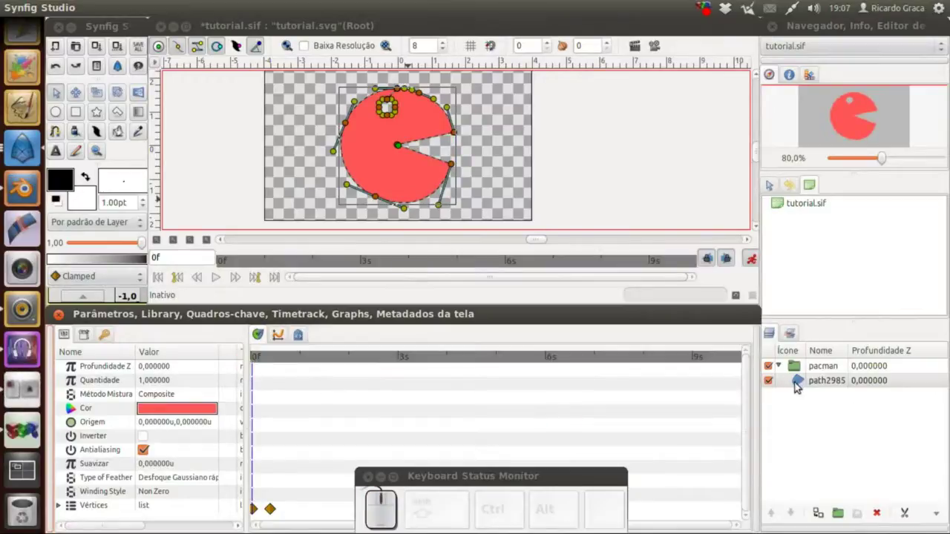
Stop recording animation and bring up the New Layer > Other list for the Pac-Man path layer
{"action": "left_click", "coordinate": [753, 266]}
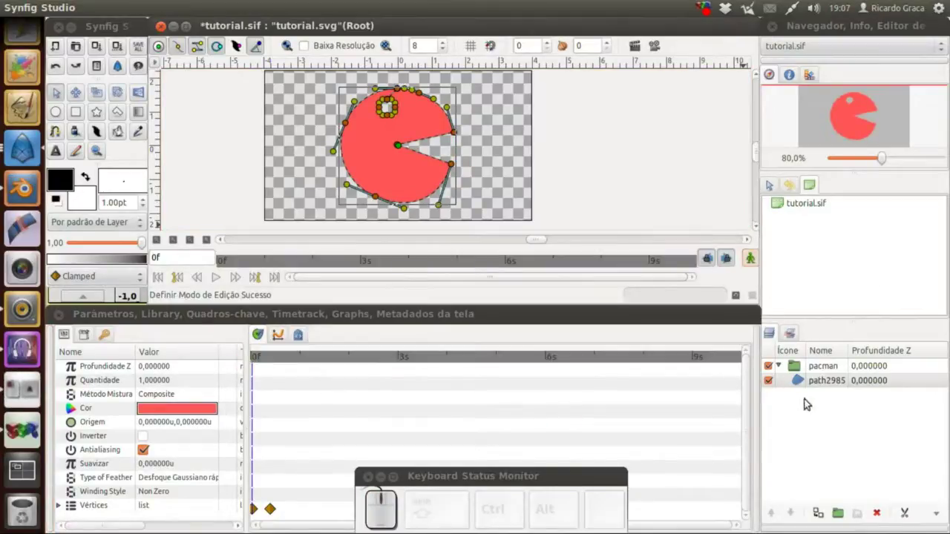
{"action": "left_click", "coordinate": [803, 383]}
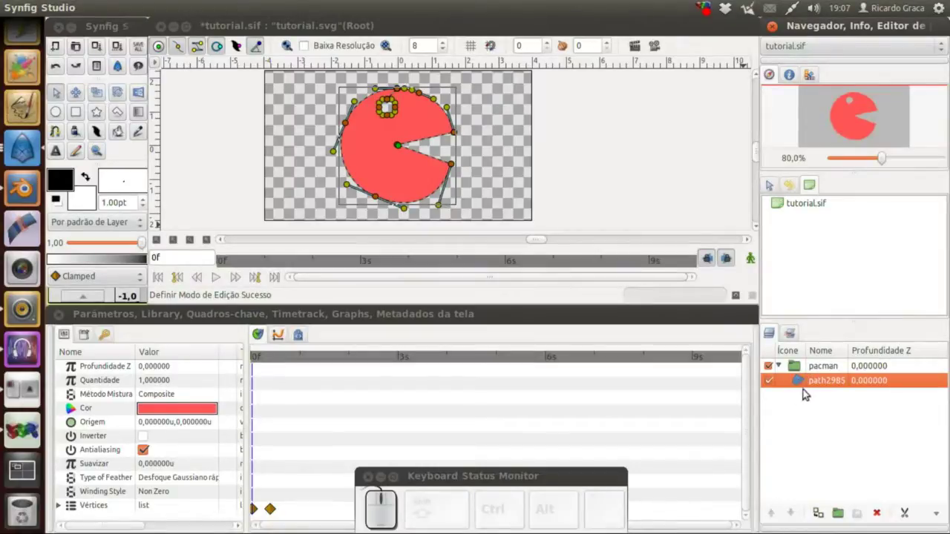
{"action": "left_click_drag", "start_coordinate": [799, 383], "coordinate": [732, 261]}
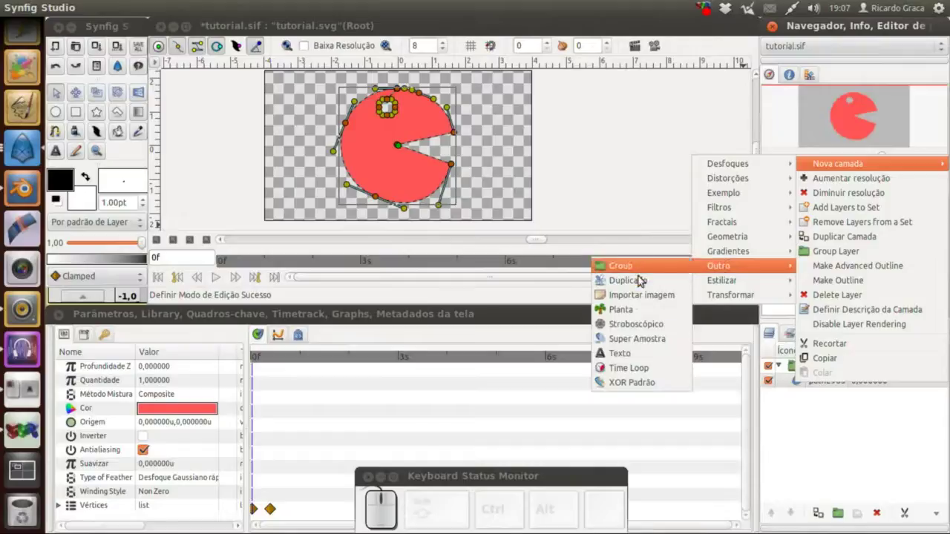
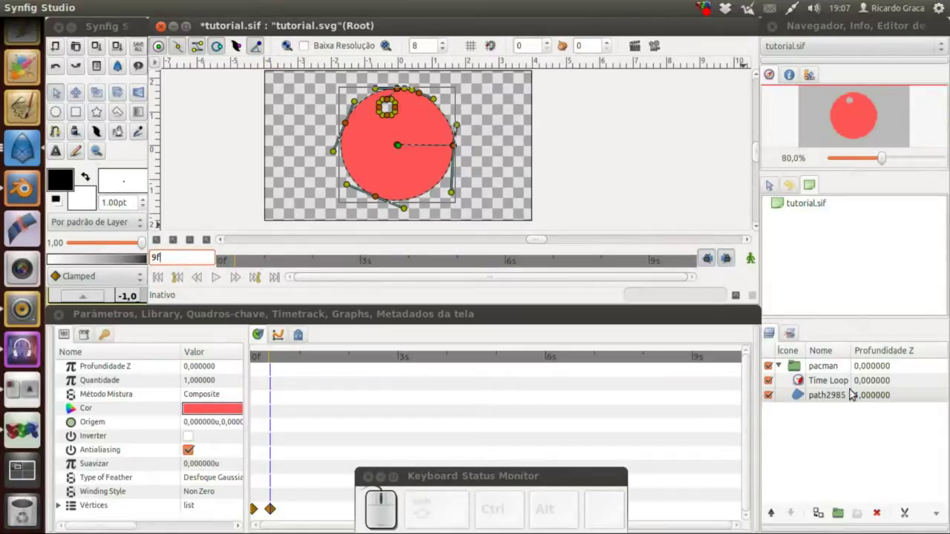
Set the Time Loop layer's Duration to 9f so the loop repeats every 9 frames
{"action": "left_click", "coordinate": [810, 374]}
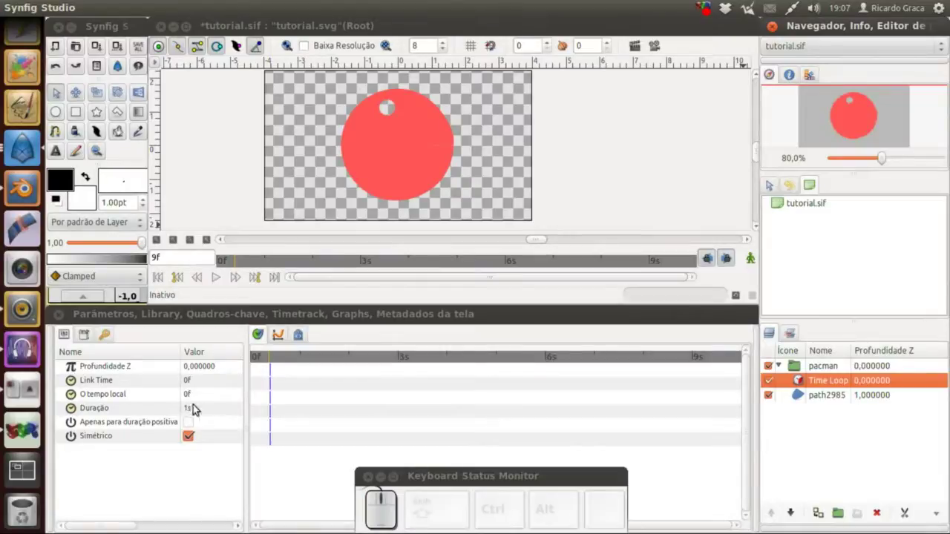
{"action": "left_click", "coordinate": [799, 377]}
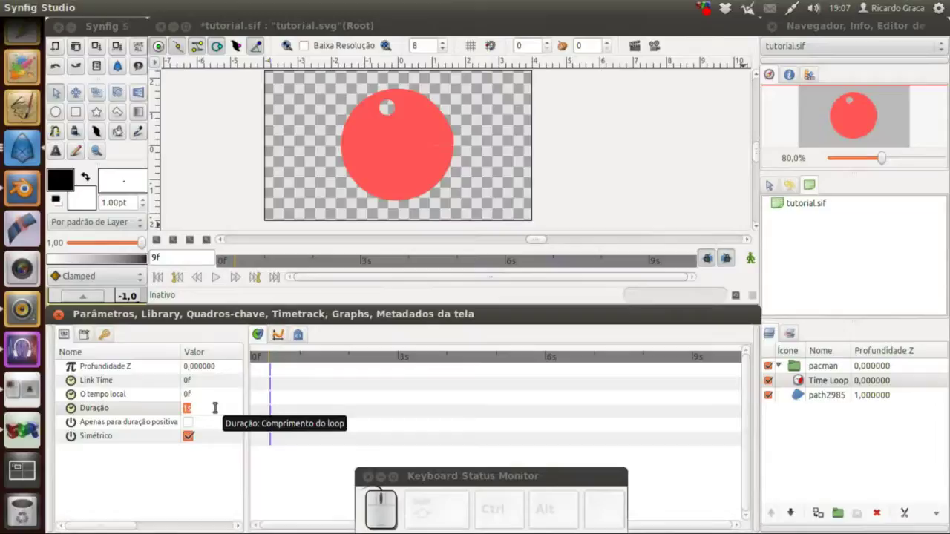
{"action": "key", "text": "9"}
{"action": "key", "text": "f"}
{"action": "key", "text": "Return"}
Rewind to the first frame and play the looping mouth animation, then pause it
{"action": "left_click_drag", "start_coordinate": [272, 357], "coordinate": [325, 39]}
{"action": "left_click", "coordinate": [326, 42]}
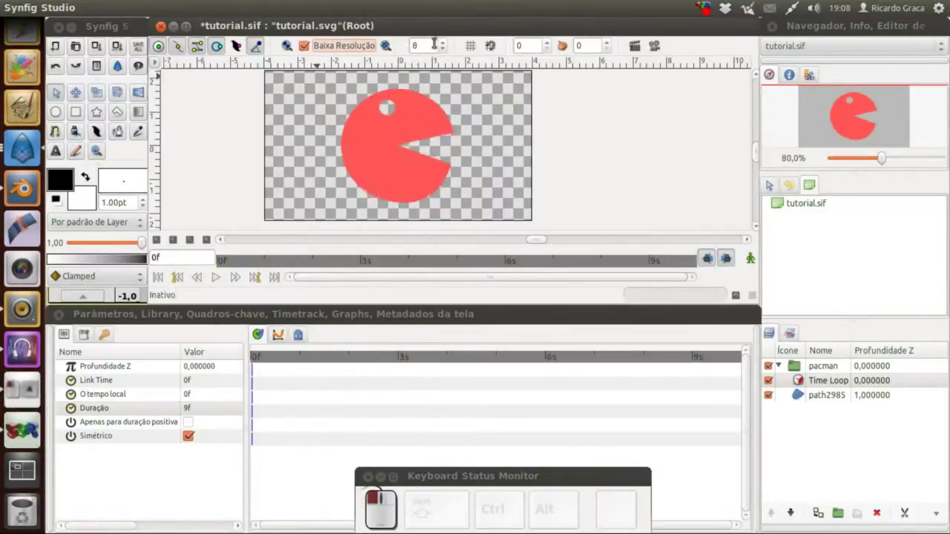
{"action": "left_click", "coordinate": [447, 45]}
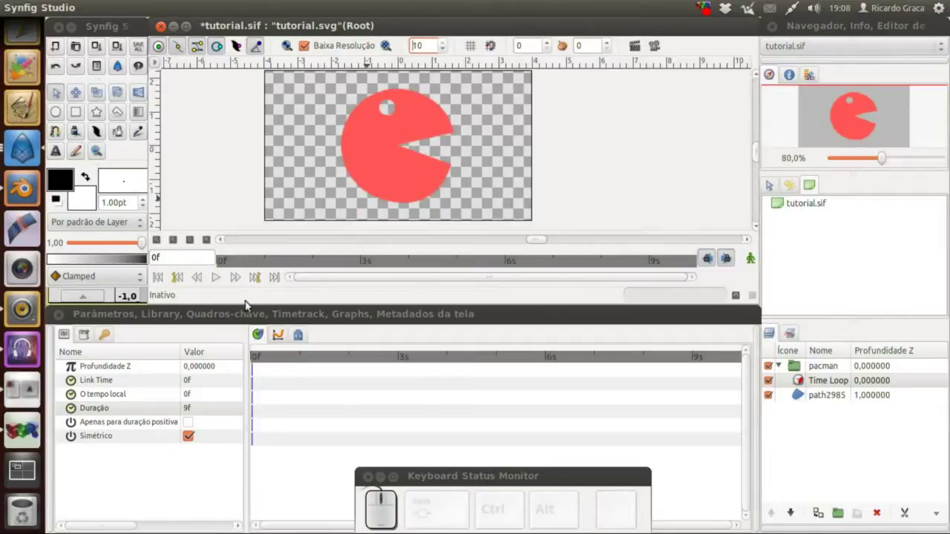
{"action": "left_click", "coordinate": [222, 282]}
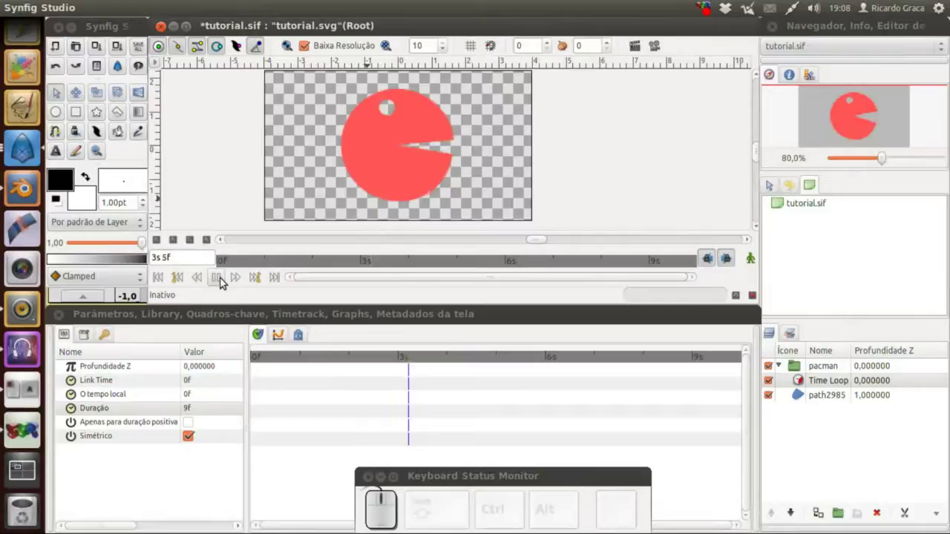
{"action": "left_click", "coordinate": [225, 279]}
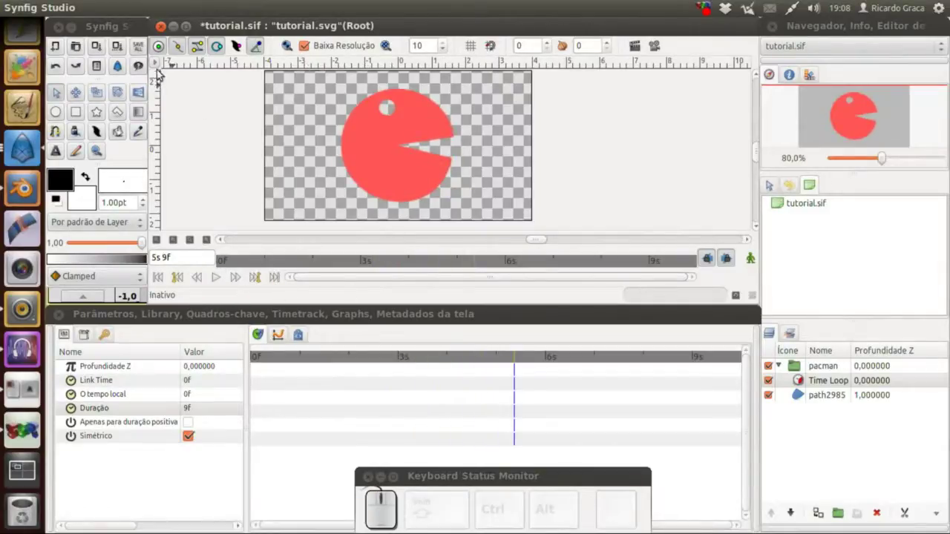
Save the Synfig file and close Synfig Studio
{"action": "left_click", "coordinate": [162, 65]}
{"action": "left_click", "coordinate": [314, 105]}
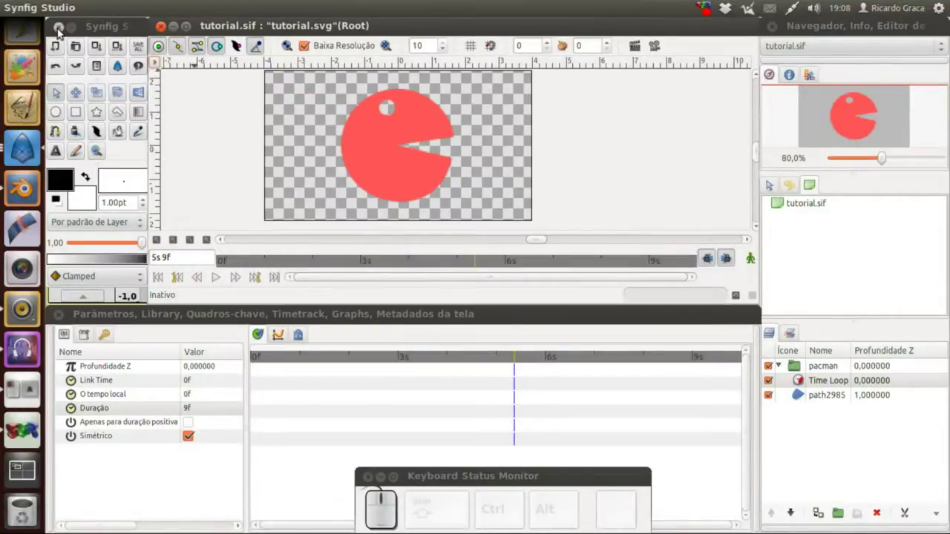
Dismiss the splash and delete the default cube, leaving an empty scene
{"action": "left_click", "coordinate": [690, 303]}
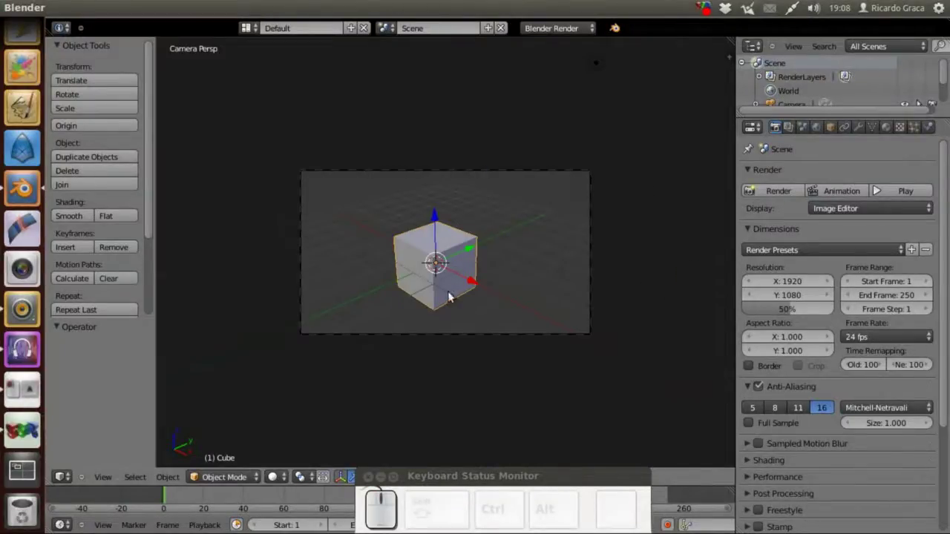
{"action": "right_click", "coordinate": [426, 249]}
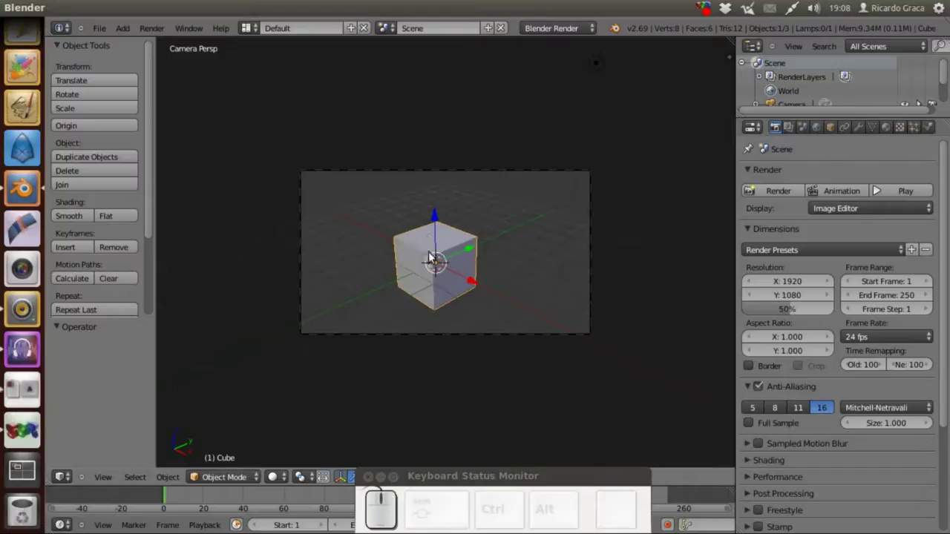
{"action": "key", "text": "Delete"}
{"action": "left_click", "coordinate": [434, 255]}
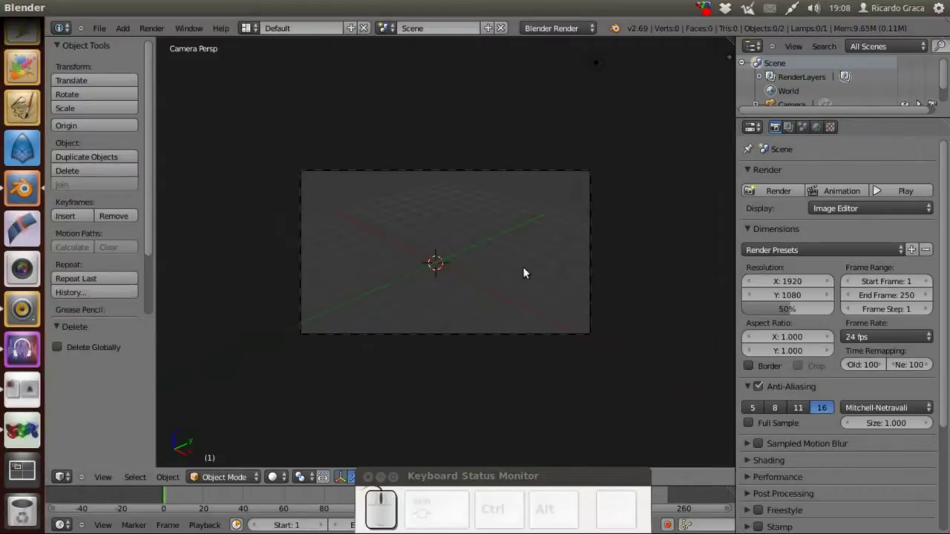
Import tutorial.svg from the tutorials/12-inkscape-synfig folder as a Scalable Vector Graphics file
{"action": "left_click", "coordinate": [106, 29]}
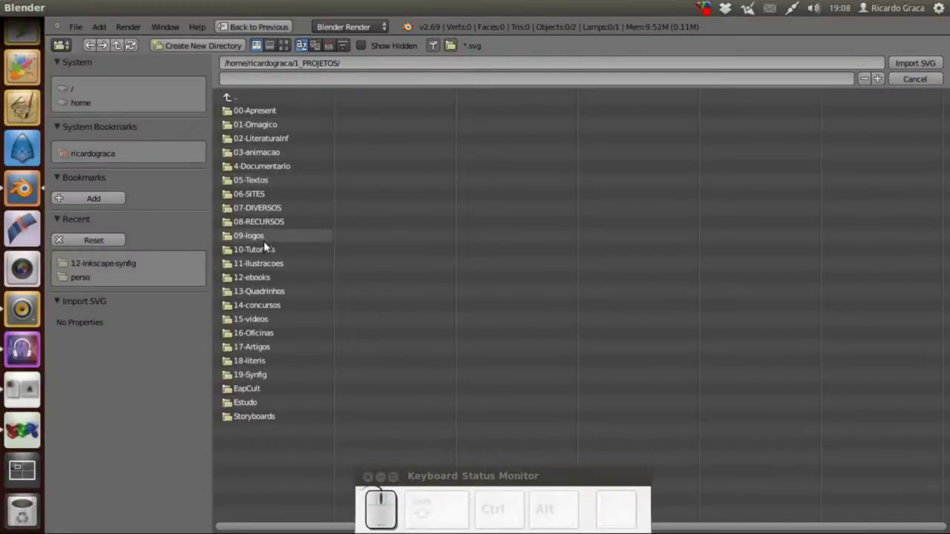
{"action": "left_click", "coordinate": [269, 248]}
{"action": "left_click", "coordinate": [246, 183]}
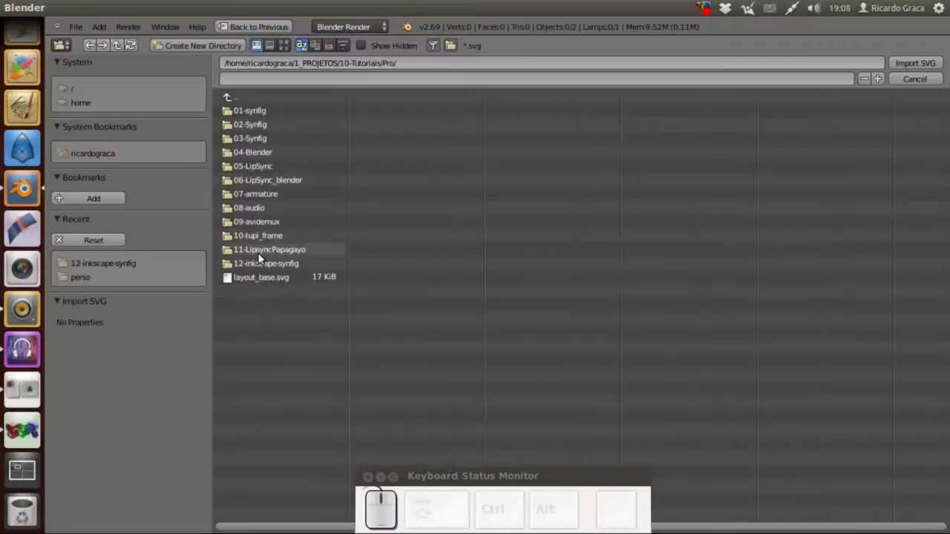
{"action": "left_click", "coordinate": [261, 261]}
{"action": "left_click", "coordinate": [265, 114]}
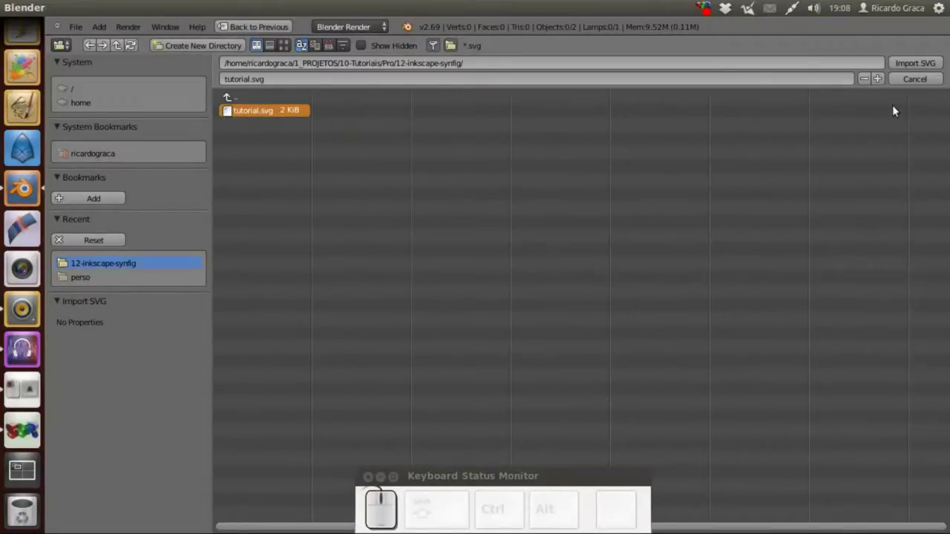
{"action": "left_click", "coordinate": [913, 65]}
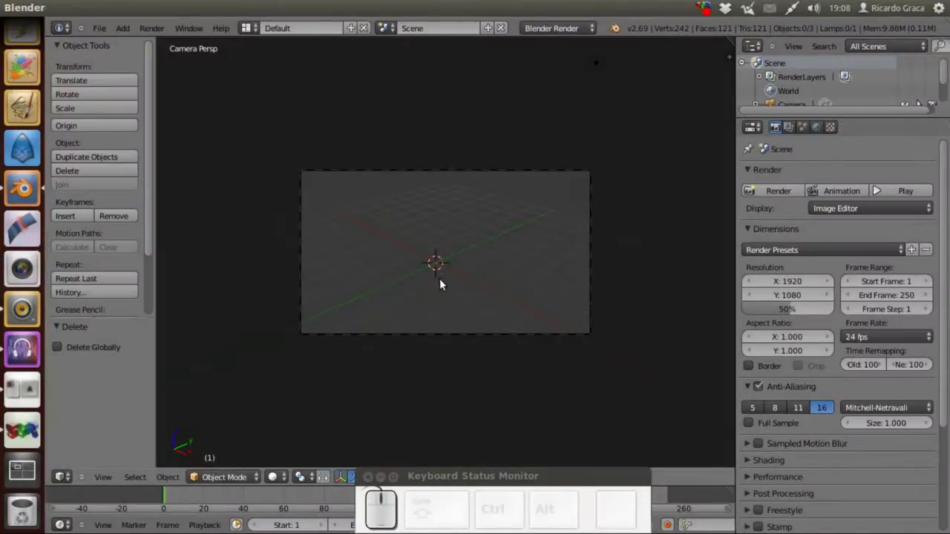
Switch to Top view and scale the selected Pac-Man curve up twice to about 12
{"action": "left_click", "coordinate": [100, 480]}
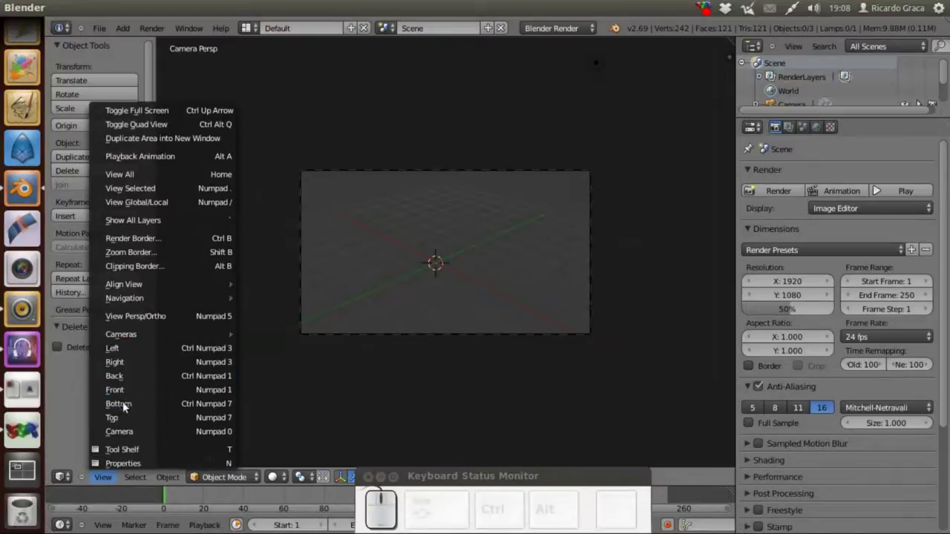
{"action": "left_click", "coordinate": [132, 420]}
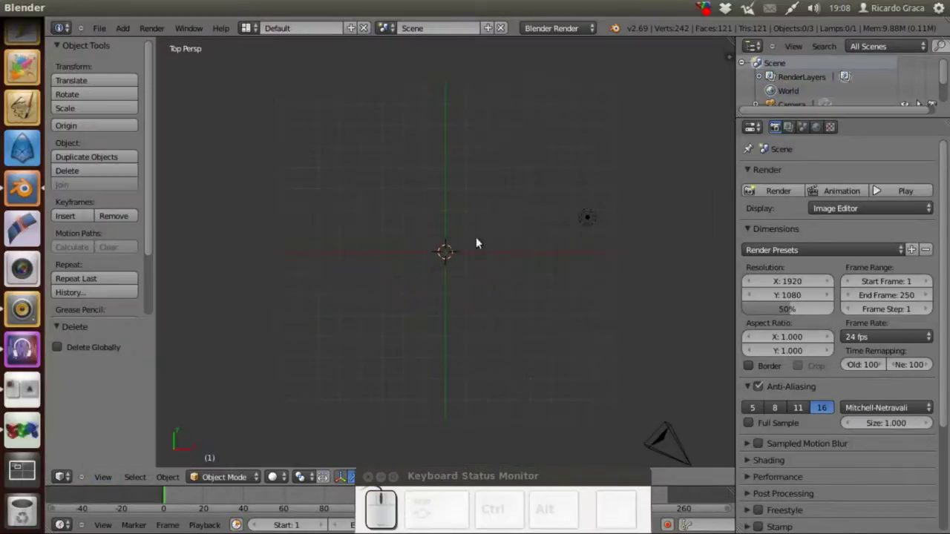
{"action": "scroll", "scroll_direction": "up", "scroll_amount": 3}
{"action": "right_click", "coordinate": [471, 270]}
{"action": "key", "text": "s"}
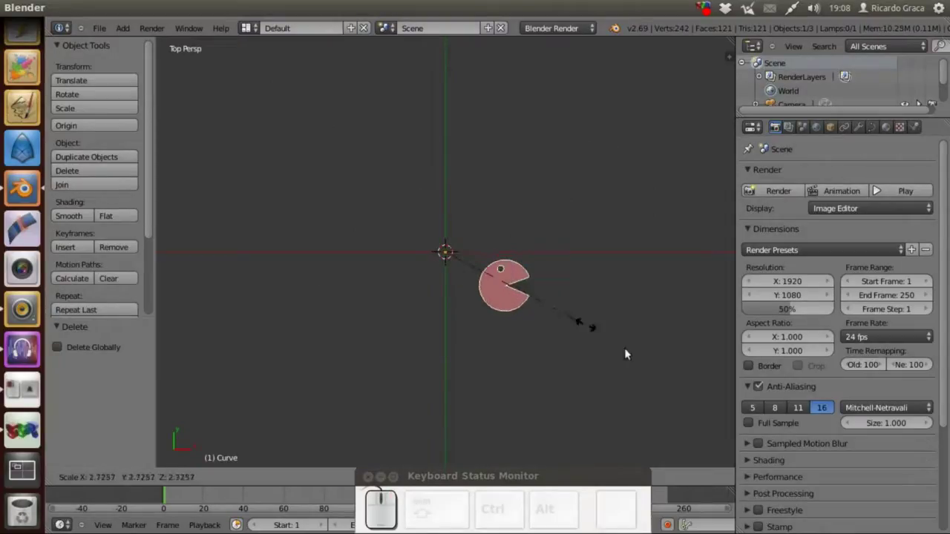
{"action": "left_click", "coordinate": [687, 391]}
{"action": "scroll", "scroll_direction": "down", "scroll_amount": 3}
{"action": "scroll", "scroll_direction": "down", "scroll_amount": 3}
{"action": "key", "text": "s"}
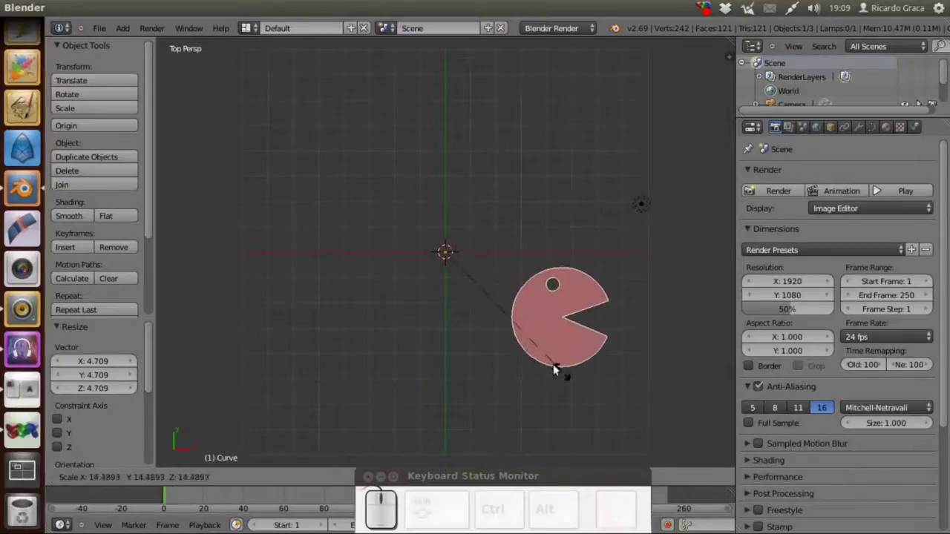
{"action": "left_click", "coordinate": [550, 352]}
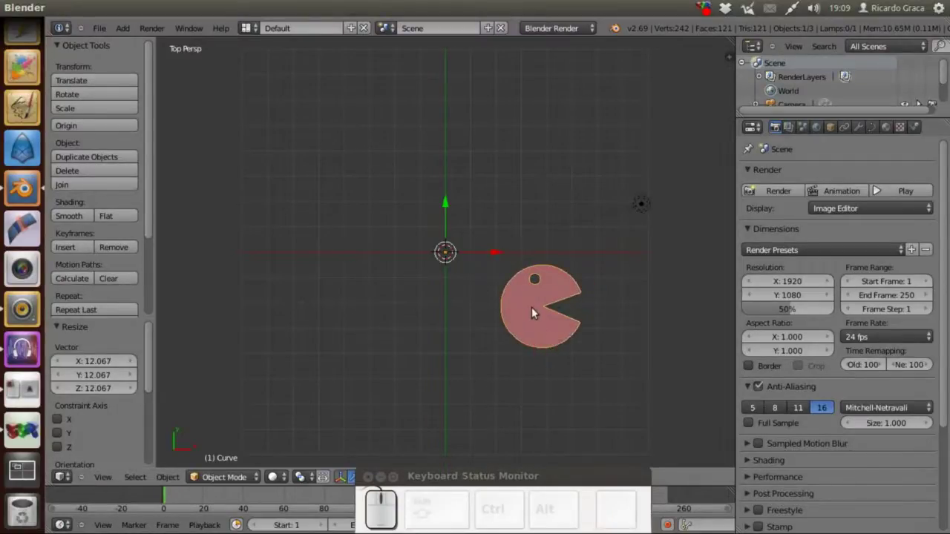
Move the Pac-Man curve so it sits at the scene origin
{"action": "key", "text": "g"}
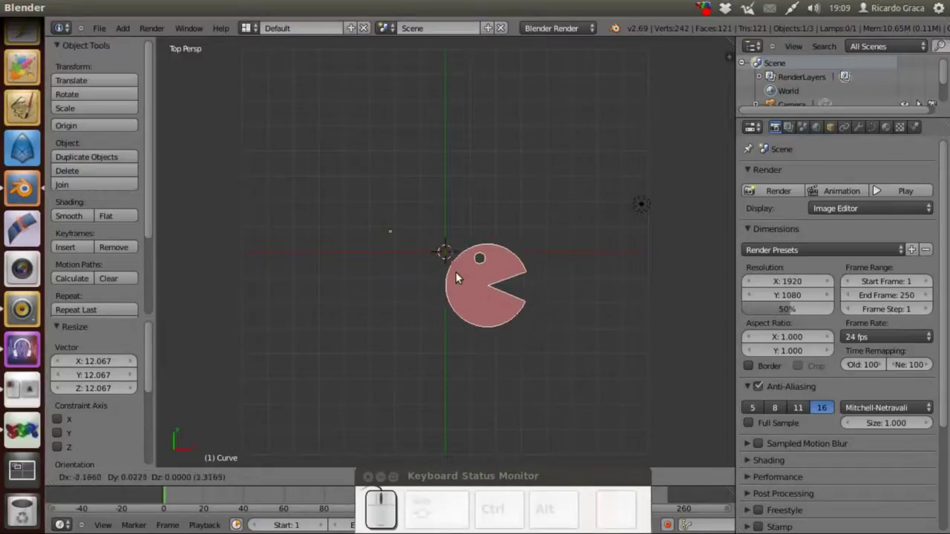
{"action": "left_click", "coordinate": [440, 241]}
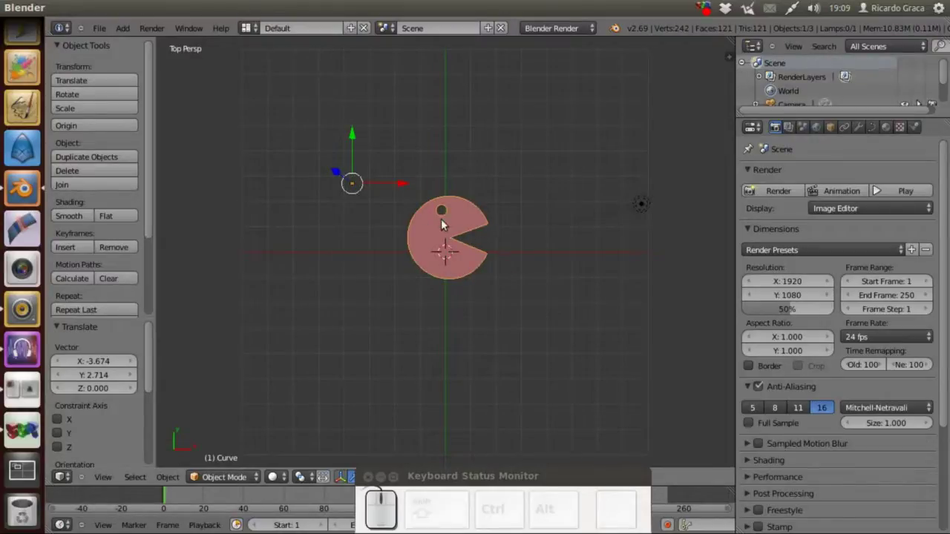
Switch to orthographic top view and place the 3D cursor inside the Pac-Man
{"action": "left_click", "coordinate": [114, 482]}
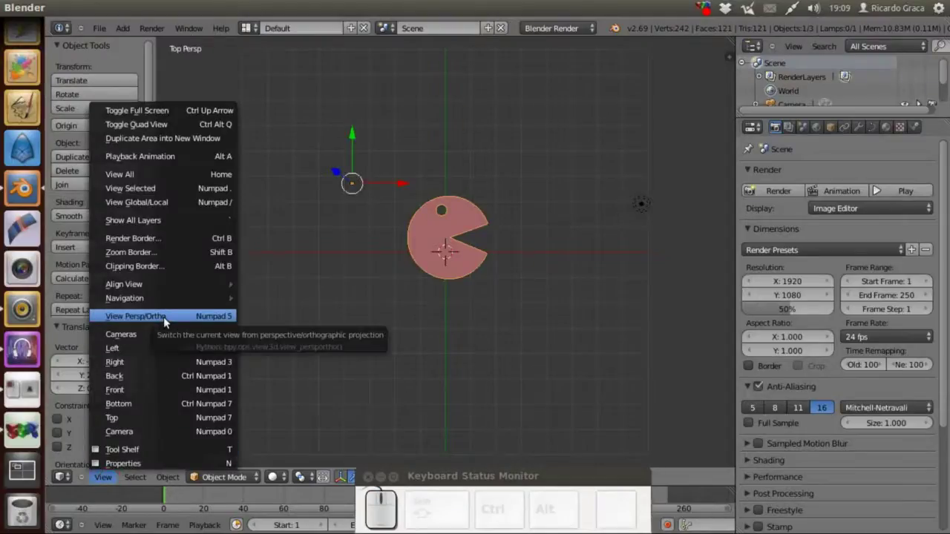
{"action": "left_click", "coordinate": [169, 320]}
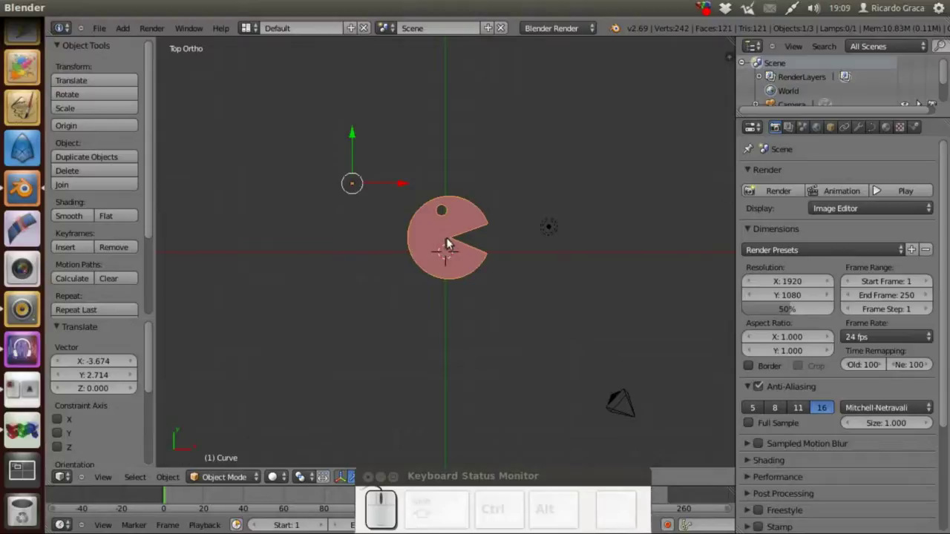
{"action": "left_click", "coordinate": [453, 244]}
{"action": "left_click", "coordinate": [451, 241]}
{"action": "left_click", "coordinate": [452, 245]}
{"action": "left_click", "coordinate": [451, 239]}
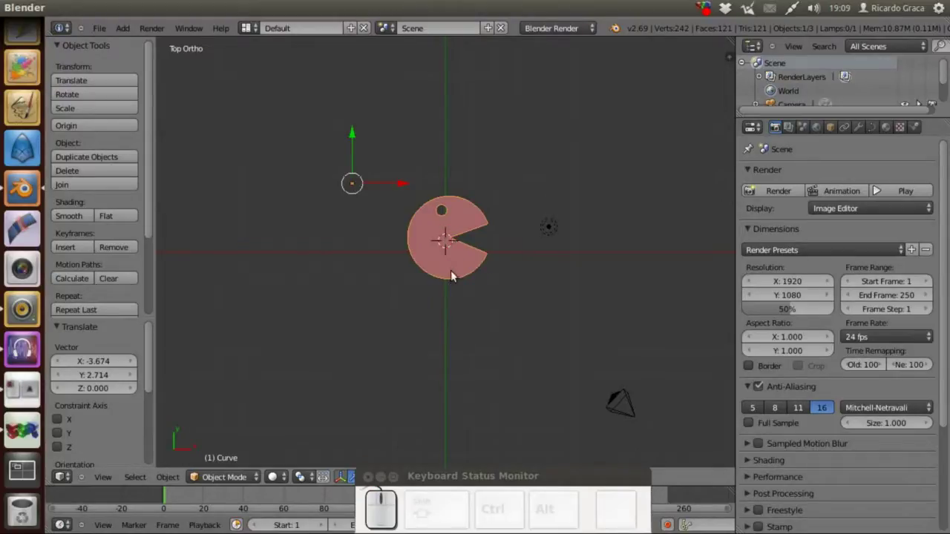
Nudge the Pac-Man so its body centres on the origin and set the 3D cursor at its centre
{"action": "key", "text": "g"}
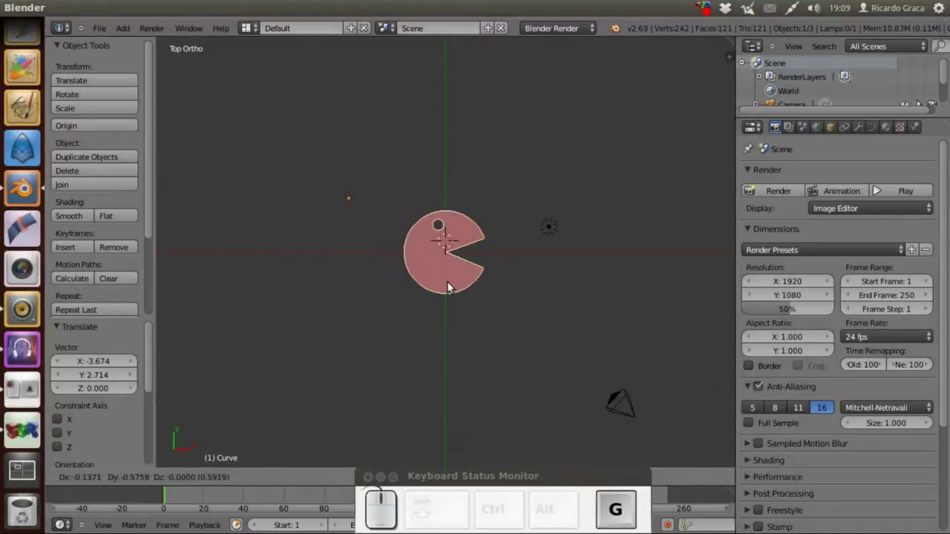
{"action": "left_click", "coordinate": [455, 282]}
{"action": "left_click", "coordinate": [450, 256]}
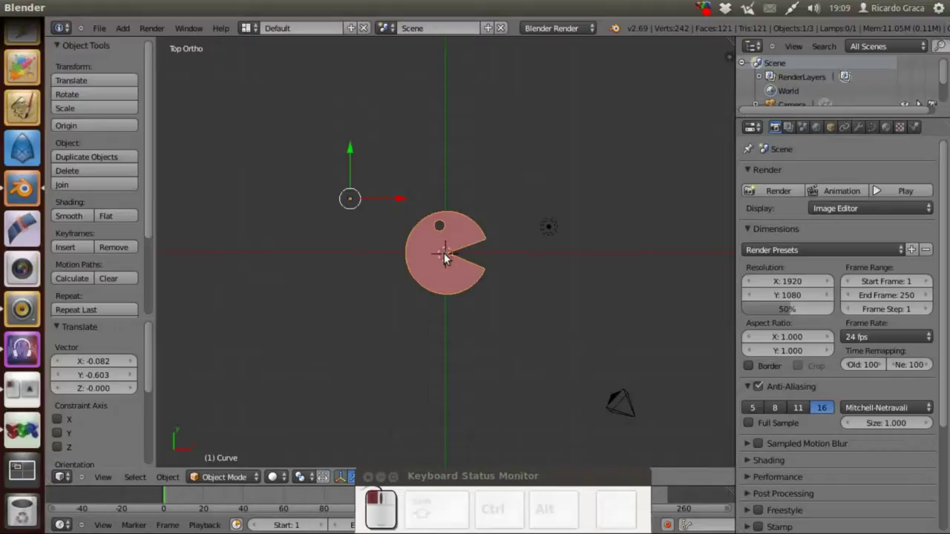
Set the Pac-Man's origin to the 3D cursor via Object Tools > Origin and zoom in on the shape
{"action": "left_click", "coordinate": [449, 257]}
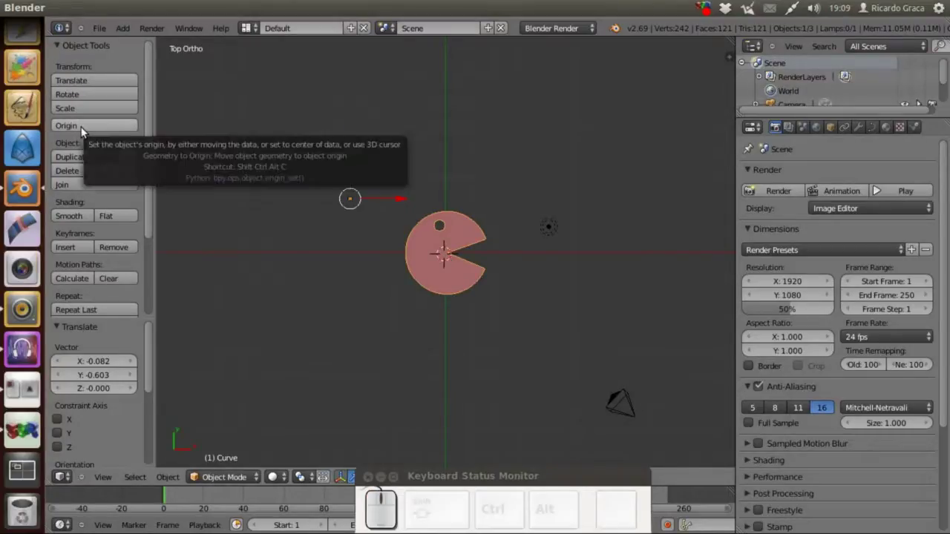
{"action": "left_click", "coordinate": [86, 126]}
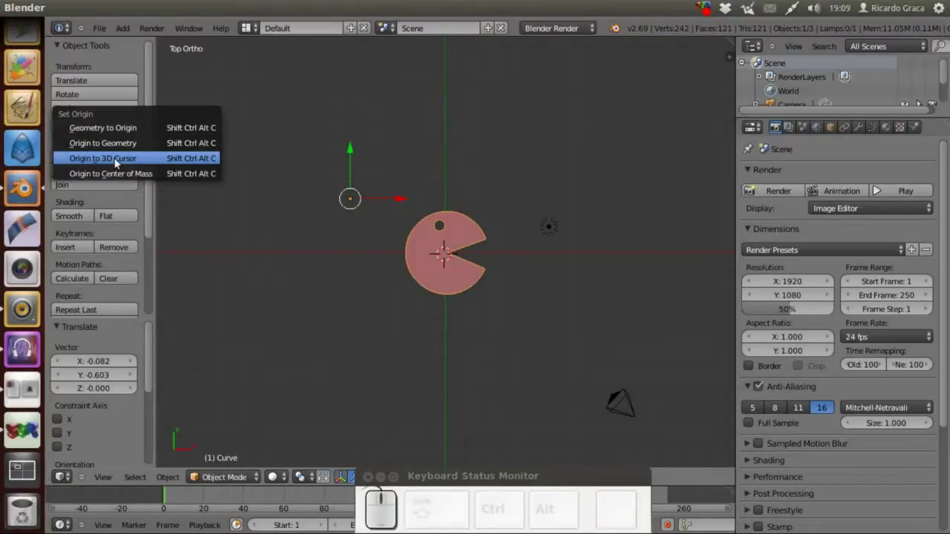
{"action": "left_click", "coordinate": [118, 159]}
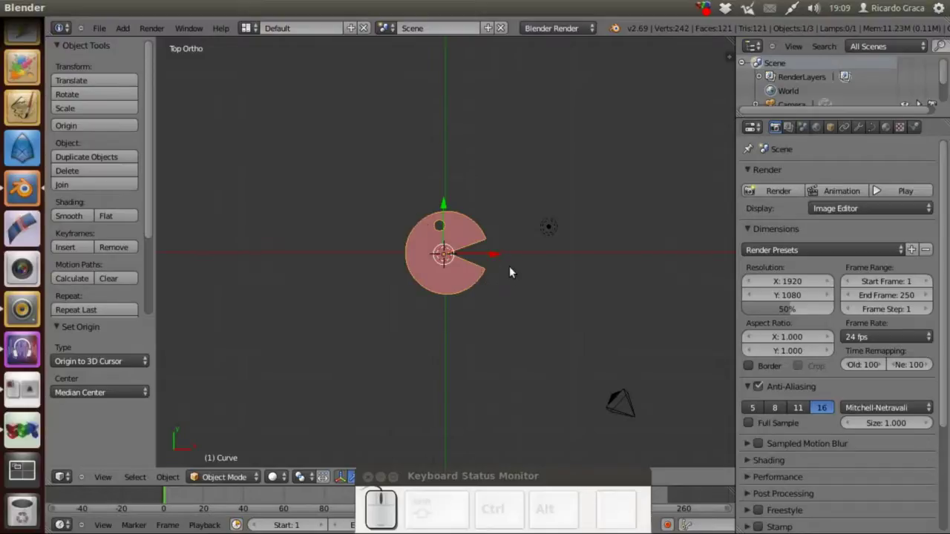
{"action": "scroll", "scroll_direction": "up", "scroll_amount": 3}
{"action": "scroll", "scroll_direction": "up", "scroll_amount": 3}
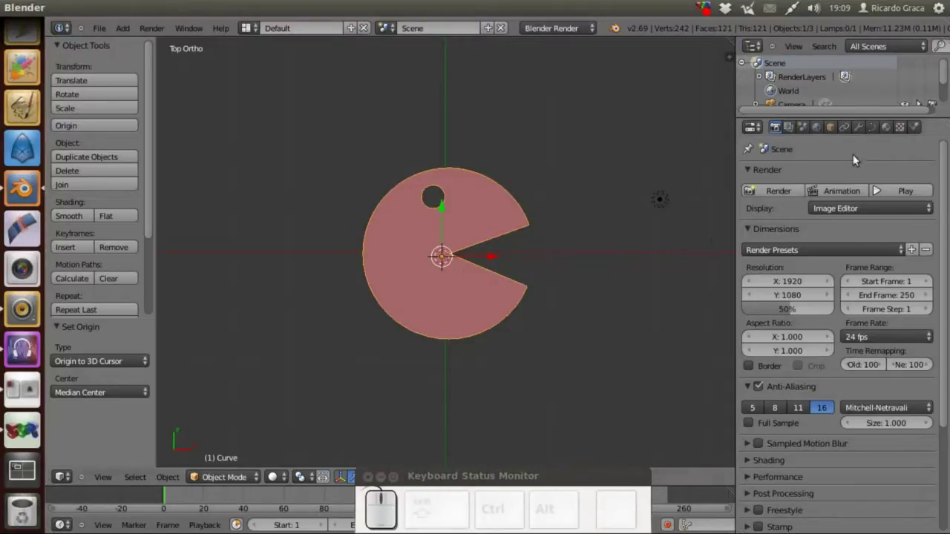
Show the curve's Object Data properties and add the Basis shape key
{"action": "left_click", "coordinate": [874, 128]}
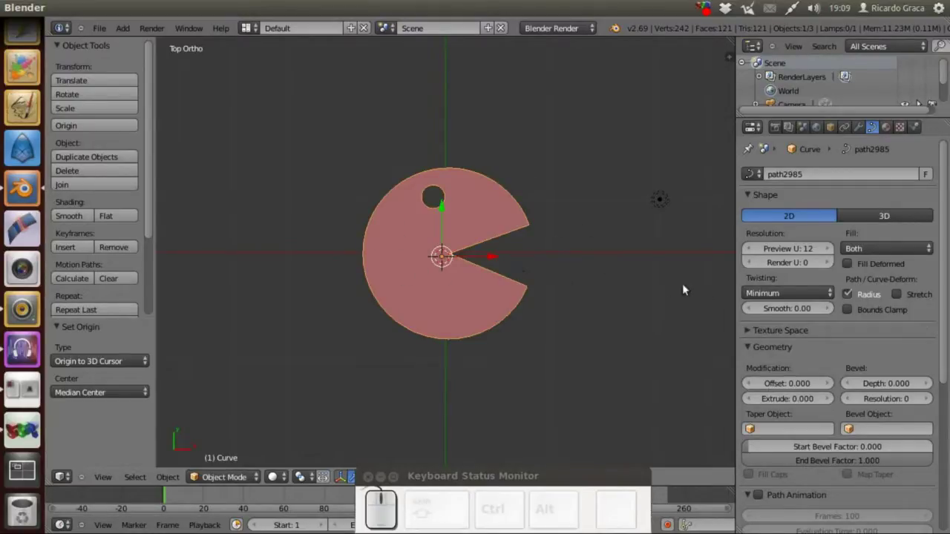
{"action": "scroll", "scroll_direction": "down", "scroll_amount": 3}
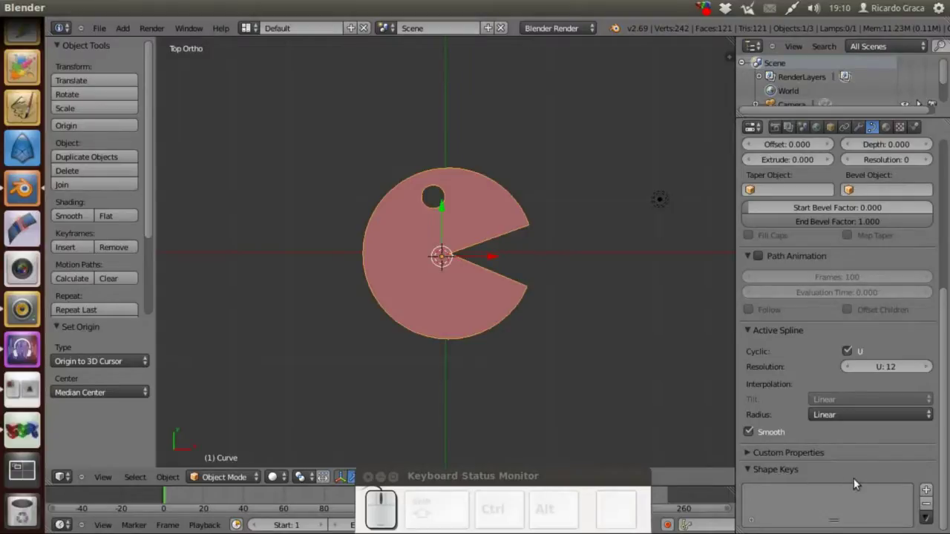
{"action": "left_click", "coordinate": [933, 489]}
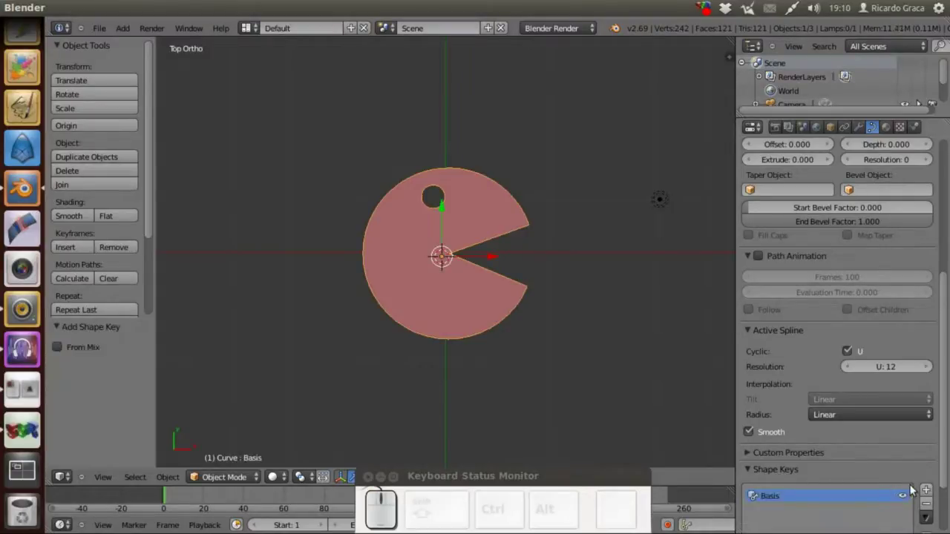
Add a second shape key and confirm its name (fechada)
{"action": "scroll", "scroll_direction": "down", "scroll_amount": 3}
{"action": "scroll", "scroll_direction": "down", "scroll_amount": 3}
{"action": "left_click", "coordinate": [932, 412]}
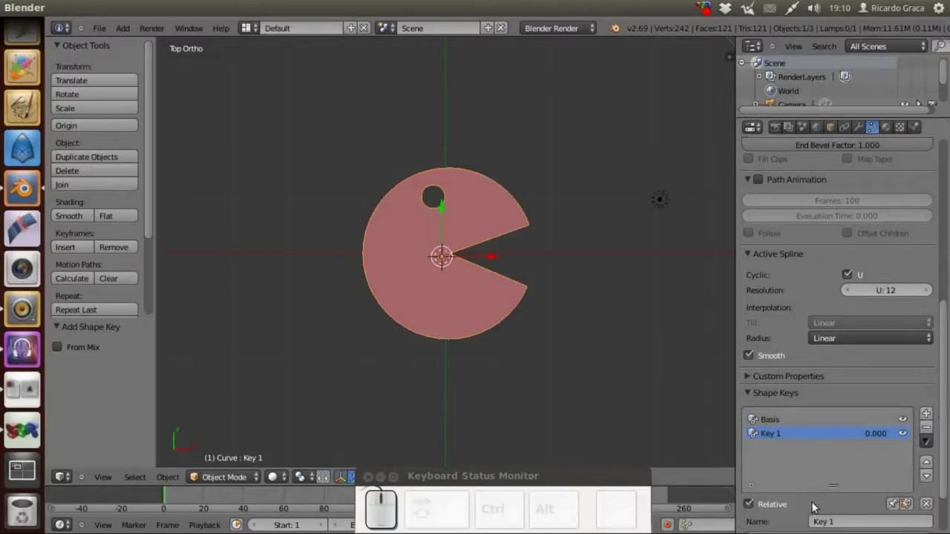
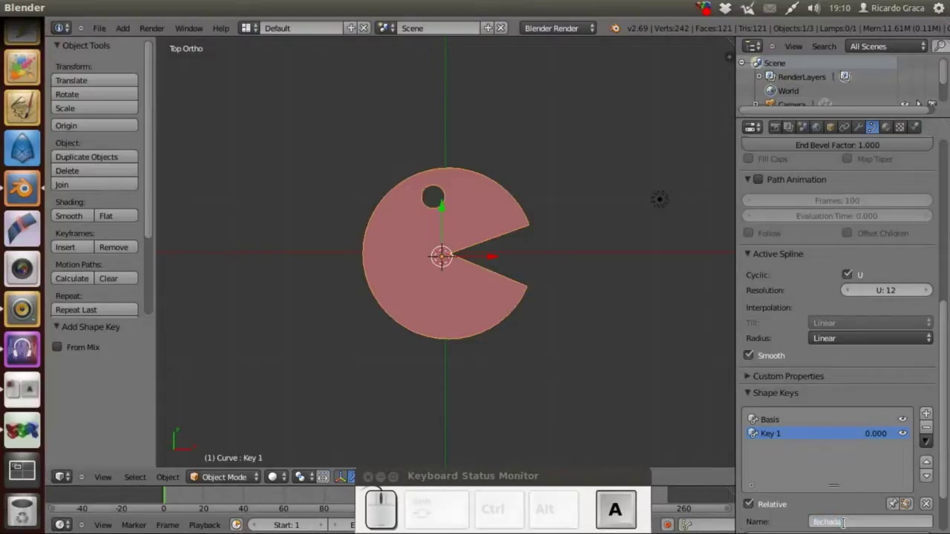
{"action": "key", "text": "Return"}
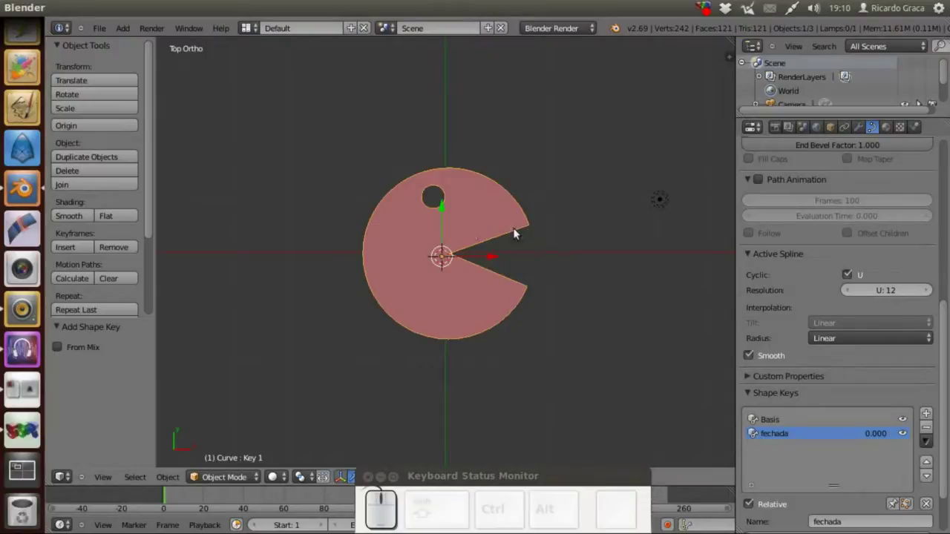
In Edit Mode, pull the mouth points closed for the fechada key, then return to Object Mode
{"action": "key", "text": "Tab"}
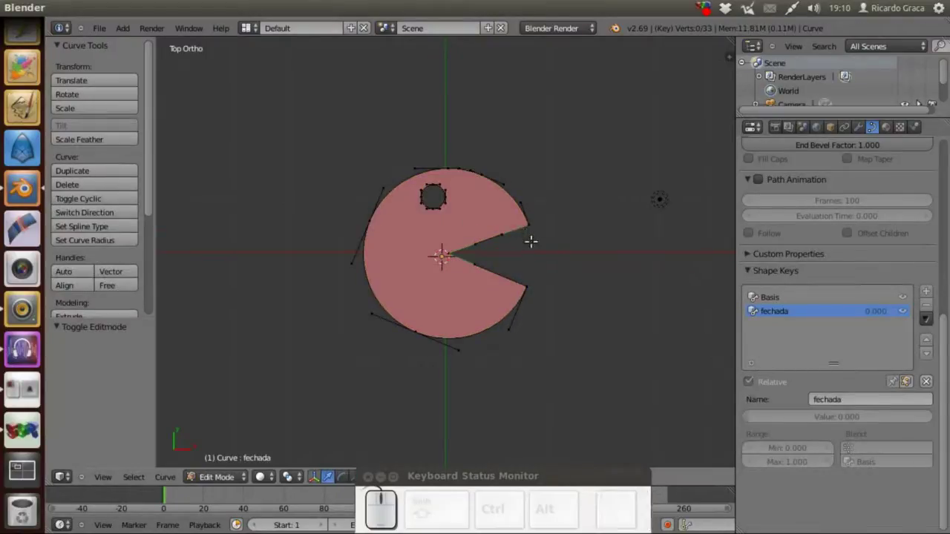
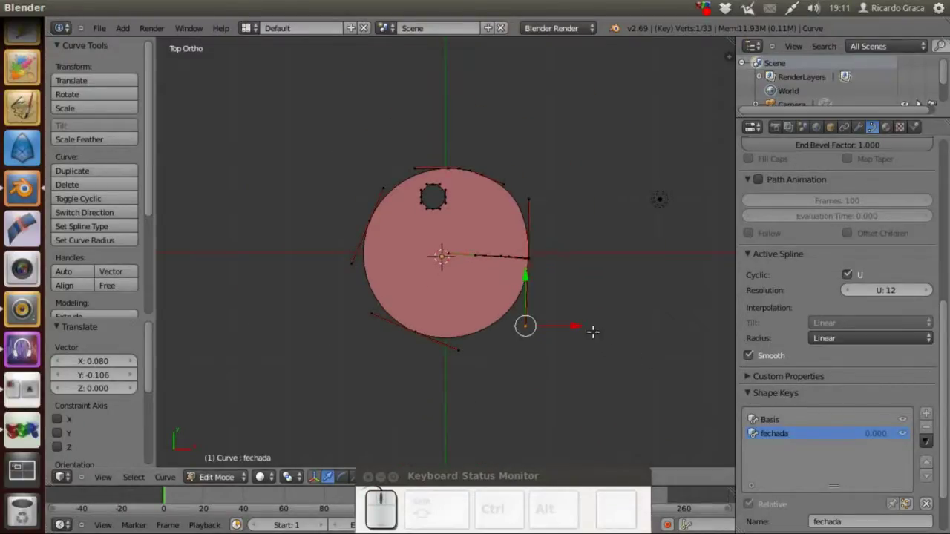
{"action": "key", "text": "Tab"}
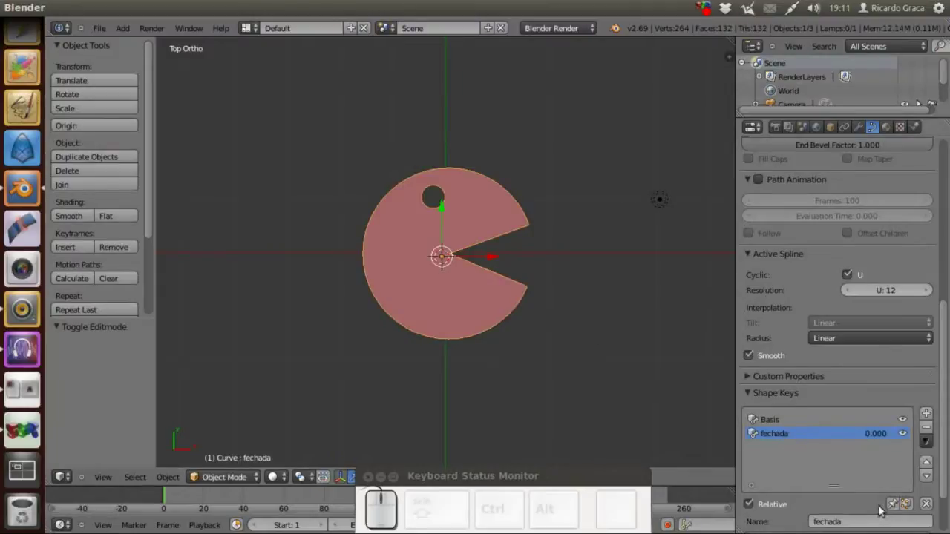
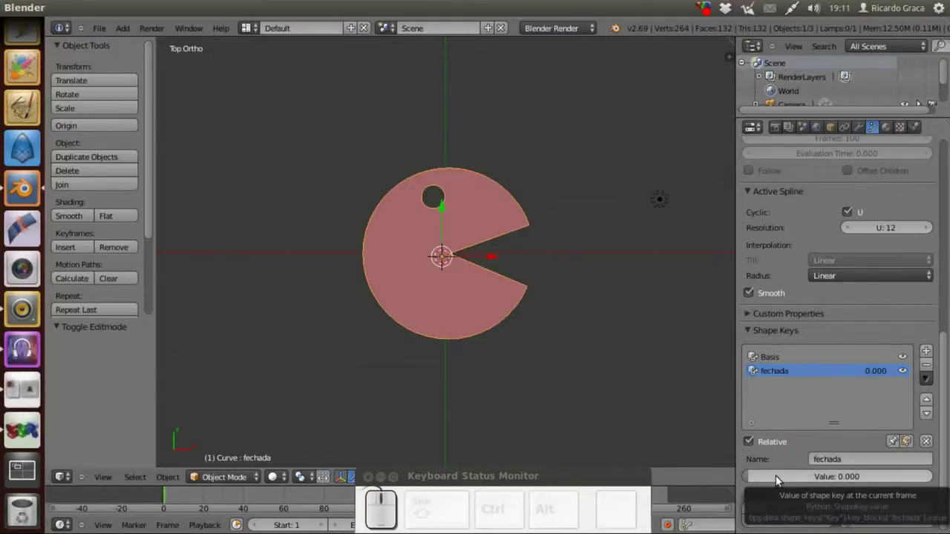
Insert a keyframe on the fechada shape key value at 0.000 with the mouth open
{"action": "key", "text": "i"}
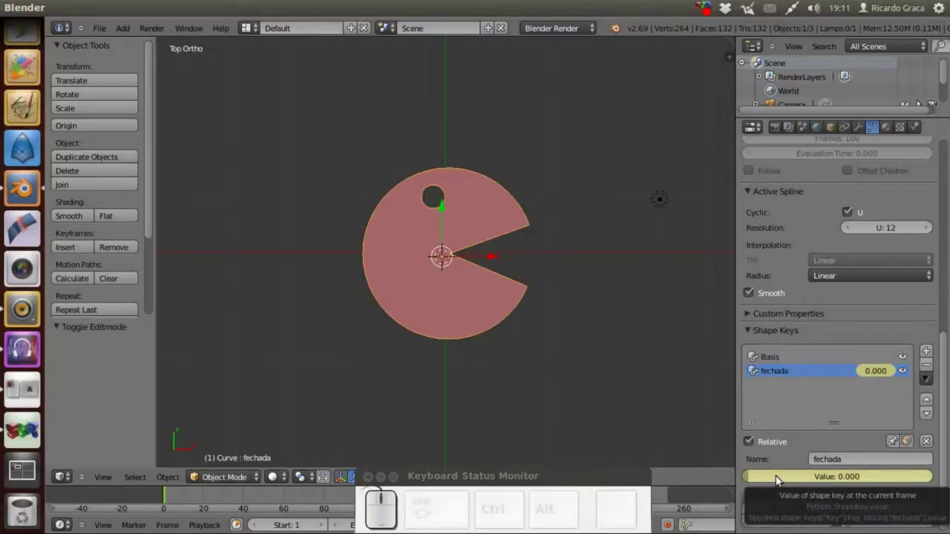
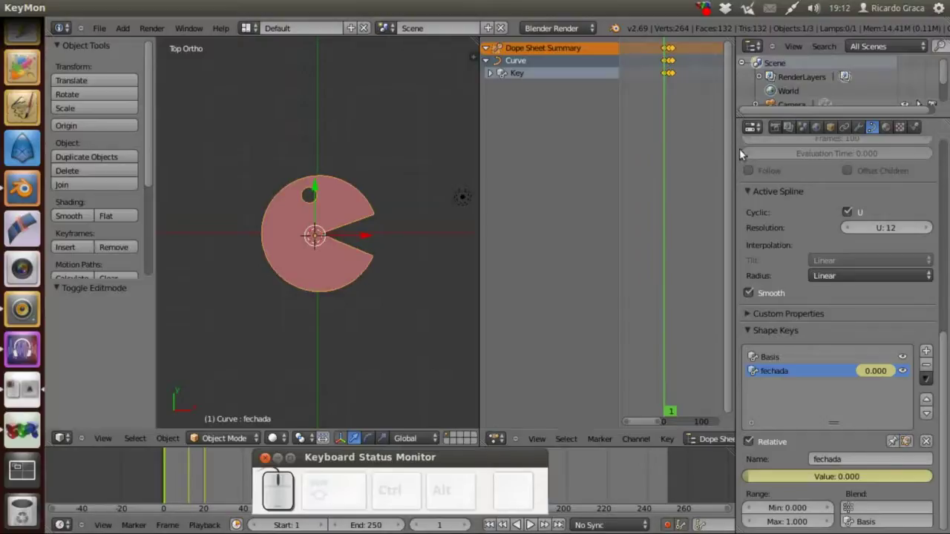
Move the selected fechada keyframes to a later frame in the Dope Sheet
{"action": "scroll", "scroll_direction": "up", "scroll_amount": 3}
{"action": "scroll", "scroll_direction": "down", "scroll_amount": 3}
{"action": "scroll", "scroll_direction": "up", "scroll_amount": 3}
{"action": "scroll", "scroll_direction": "down", "scroll_amount": 3}
{"action": "scroll", "scroll_direction": "up", "scroll_amount": 3}
{"action": "scroll", "scroll_direction": "down", "scroll_amount": 3}
{"action": "scroll", "scroll_direction": "up", "scroll_amount": 3}
{"action": "scroll", "scroll_direction": "down", "scroll_amount": 3}
{"action": "scroll", "scroll_direction": "up", "scroll_amount": 3}
{"action": "scroll", "scroll_direction": "down", "scroll_amount": 3}
{"action": "scroll", "scroll_direction": "up", "scroll_amount": 3}
{"action": "scroll", "scroll_direction": "up", "scroll_amount": 3}
{"action": "middle_click", "coordinate": [675, 109]}
{"action": "right_click", "coordinate": [672, 74]}
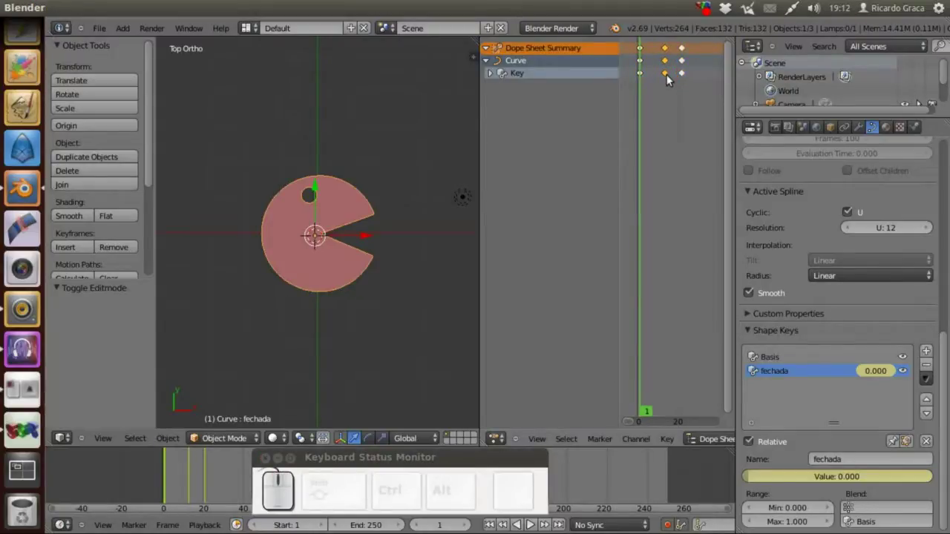
{"action": "key", "text": "g"}
{"action": "left_click", "coordinate": [657, 73]}
Shift another set of fechada keyframes further along the timeline
{"action": "right_click", "coordinate": [685, 73]}
{"action": "key", "text": "g"}
{"action": "left_click", "coordinate": [664, 77]}
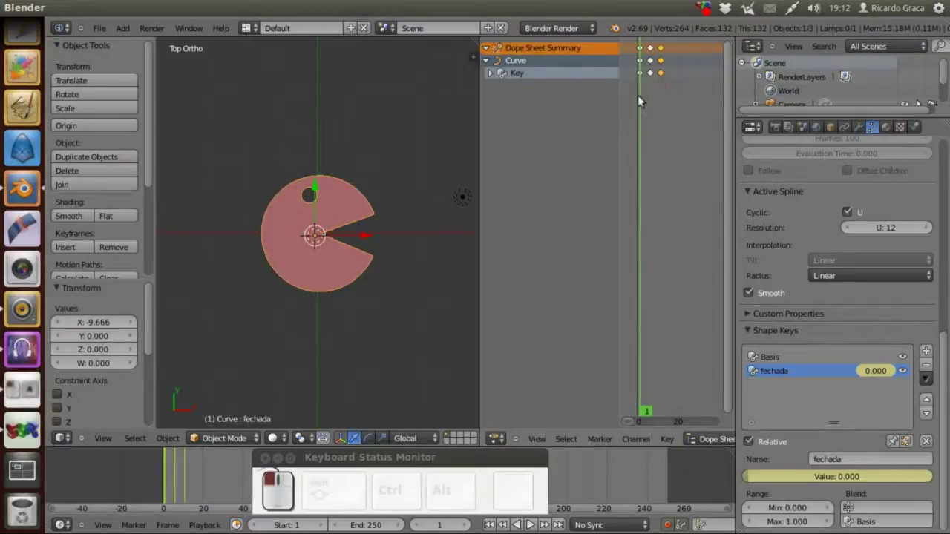
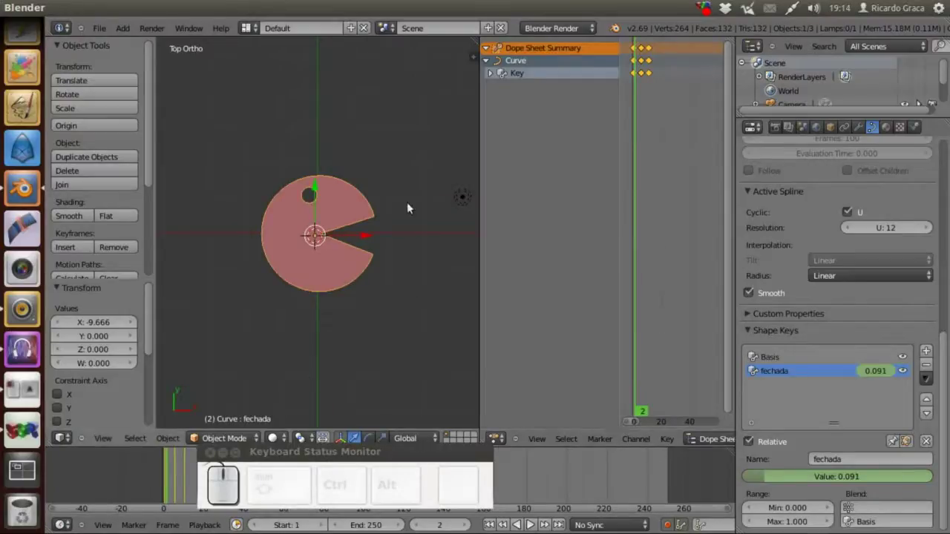
Switch the side editor to the Graph Editor showing the fechada value curve, and reach the Channel menu
{"action": "left_click", "coordinate": [507, 441]}
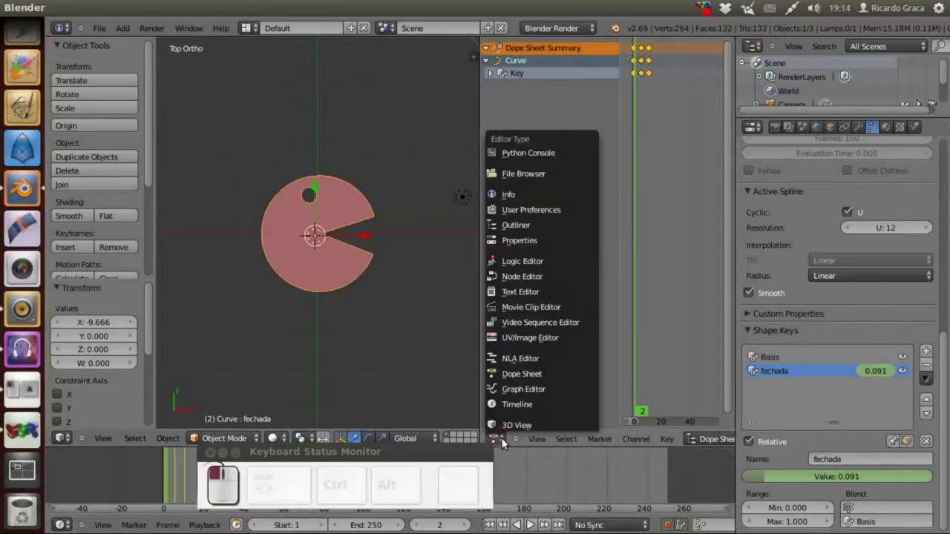
{"action": "left_click_drag", "start_coordinate": [520, 392], "coordinate": [616, 269]}
{"action": "key", "text": "a"}
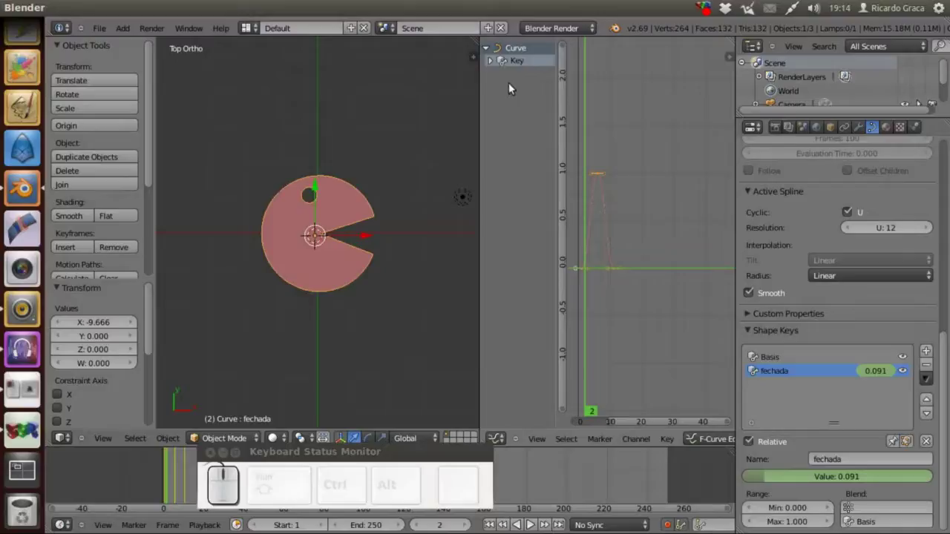
{"action": "left_click", "coordinate": [496, 56]}
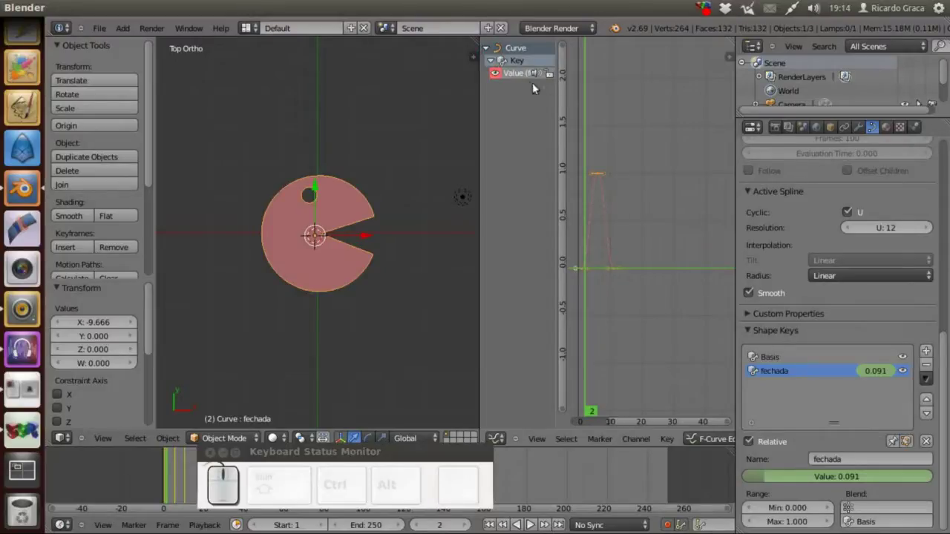
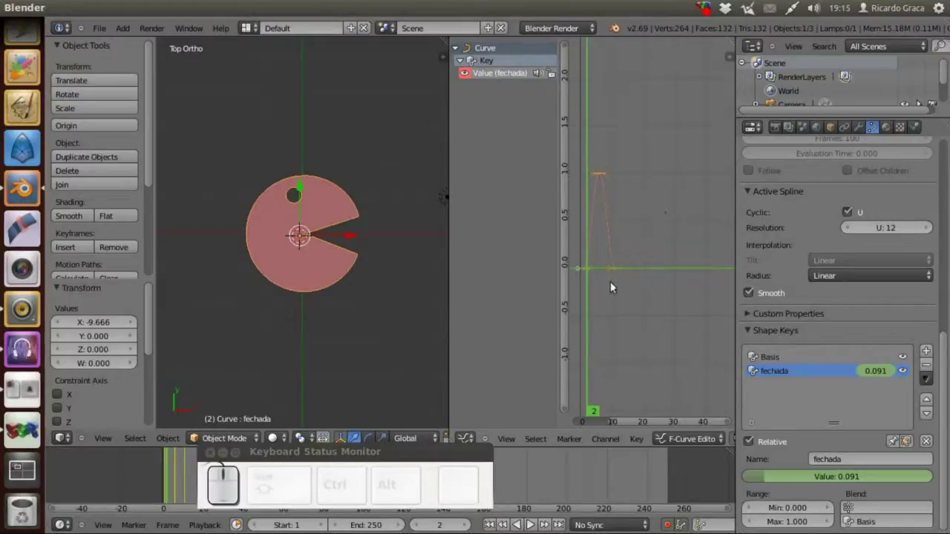
Apply Linear Extrapolation to the fechada curve and scrub time to watch the mouth loop
{"action": "left_click", "coordinate": [608, 436]}
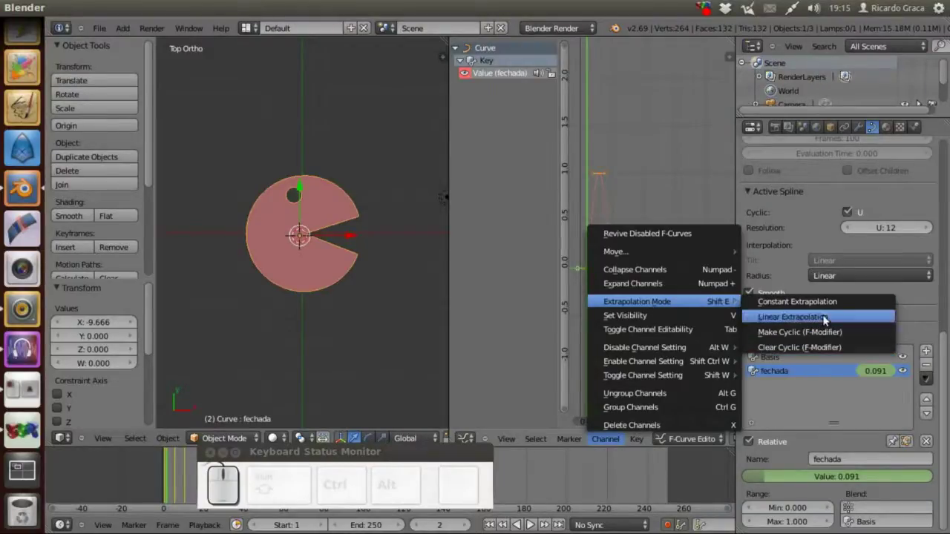
{"action": "left_click", "coordinate": [808, 329]}
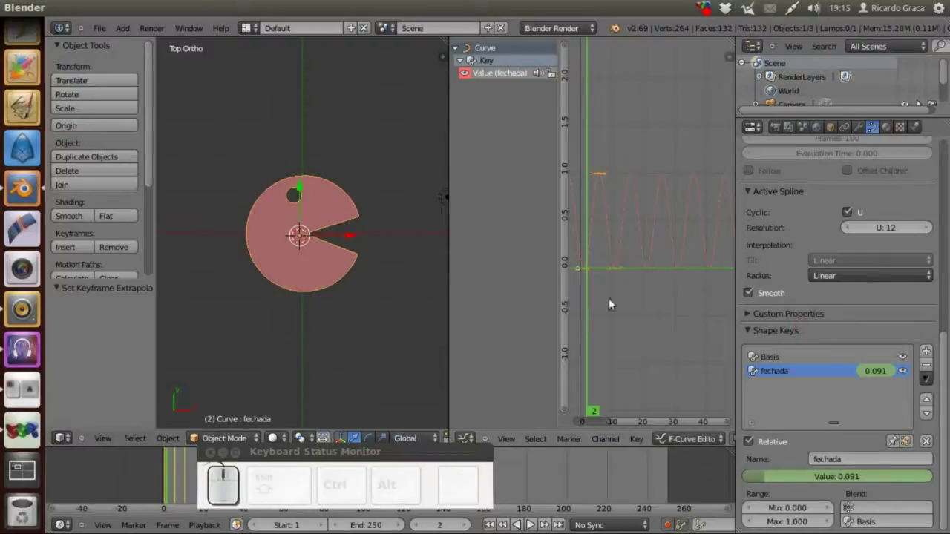
{"action": "left_click_drag", "start_coordinate": [533, 522], "coordinate": [532, 522]}
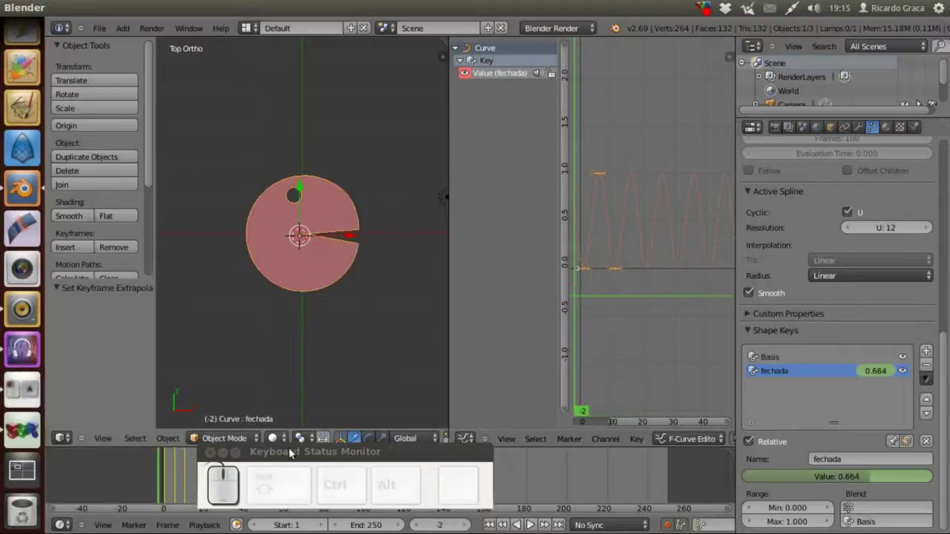